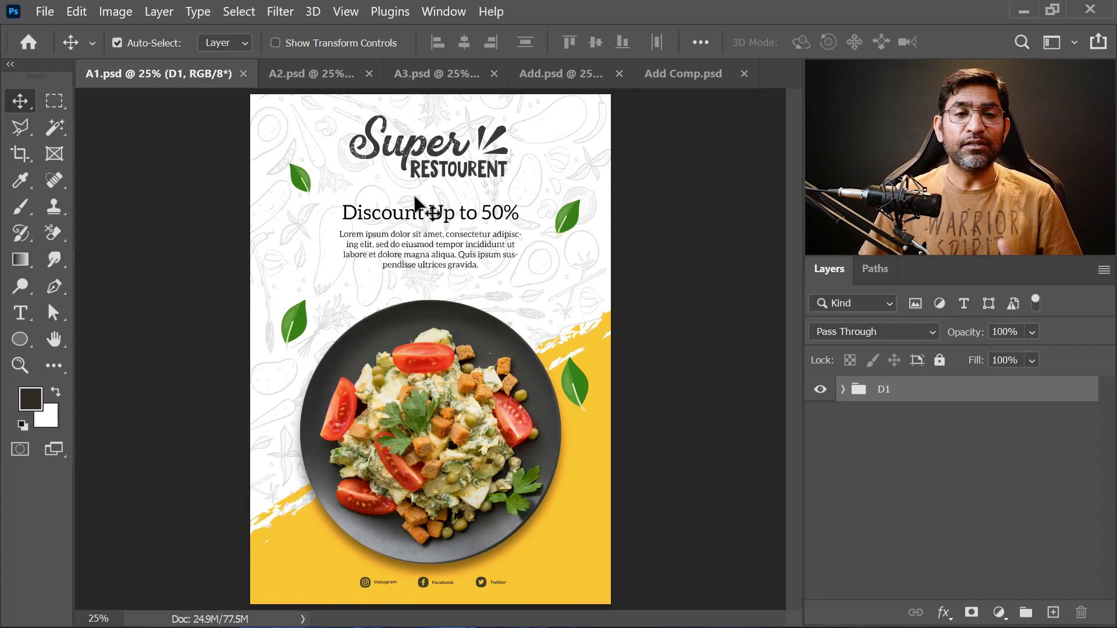
# - Compare the white A1, green A2 and dark A3 poster documents by cycling through them
pyautogui.click(309, 76)
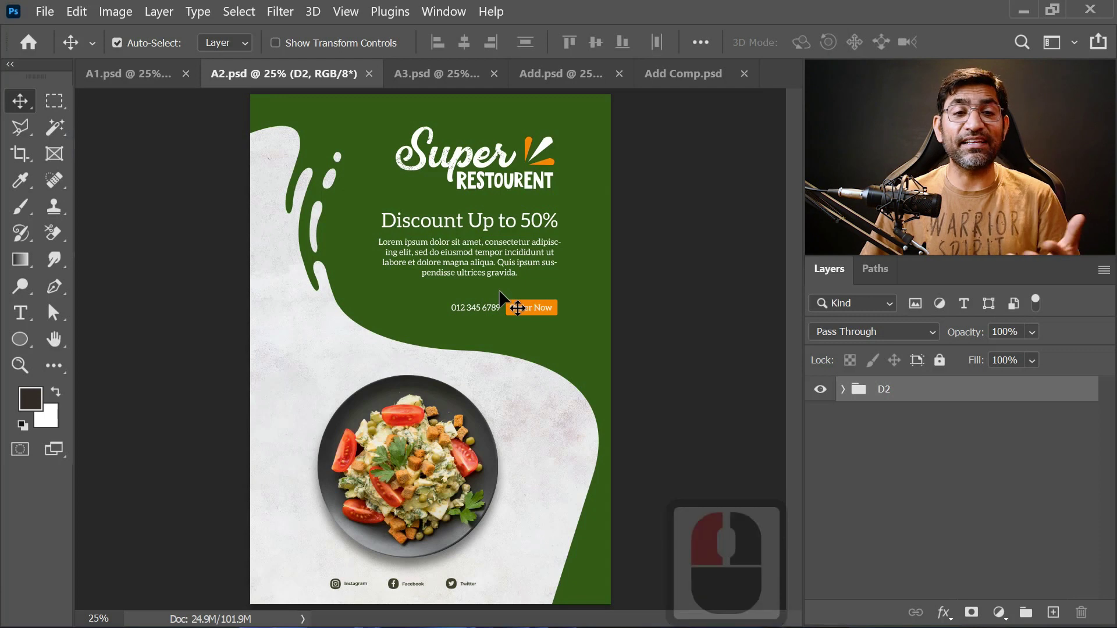
pyautogui.click(429, 75)
pyautogui.click(465, 173)
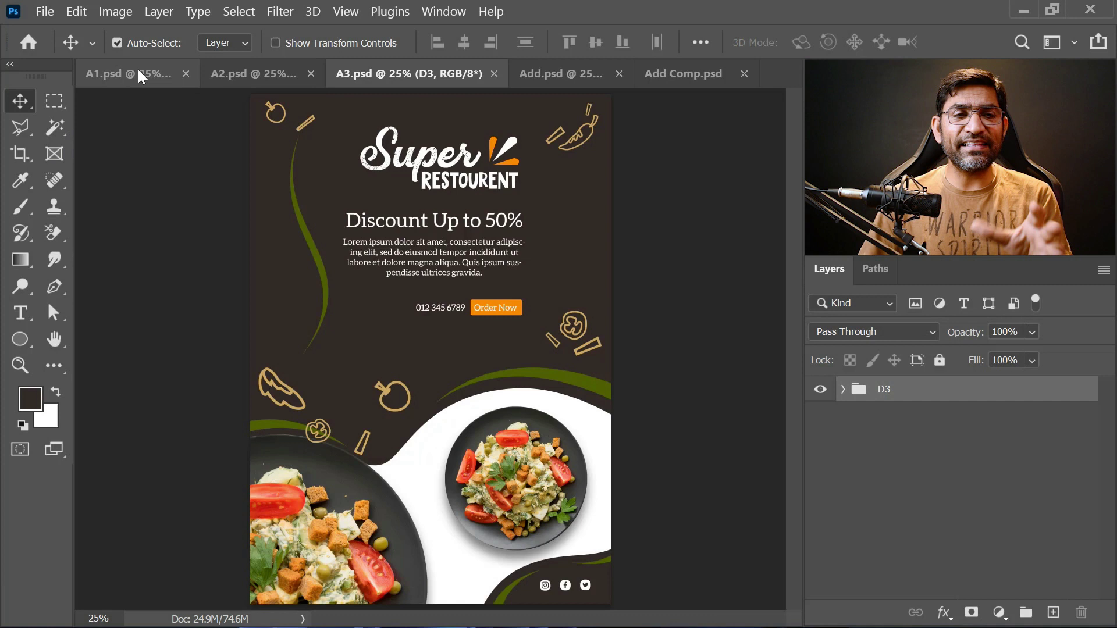
pyautogui.click(124, 74)
pyautogui.click(297, 74)
pyautogui.click(419, 79)
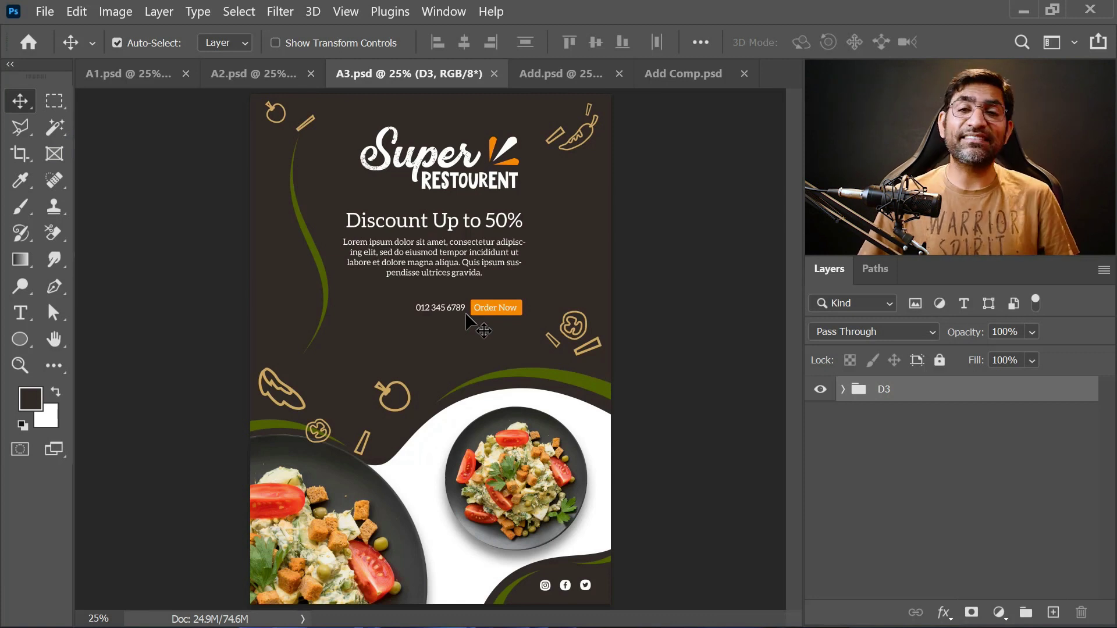
# - Cycle A1, A2, A3 once more, then bring the combined Add document to the front
pyautogui.click(138, 82)
pyautogui.click(310, 85)
pyautogui.click(424, 81)
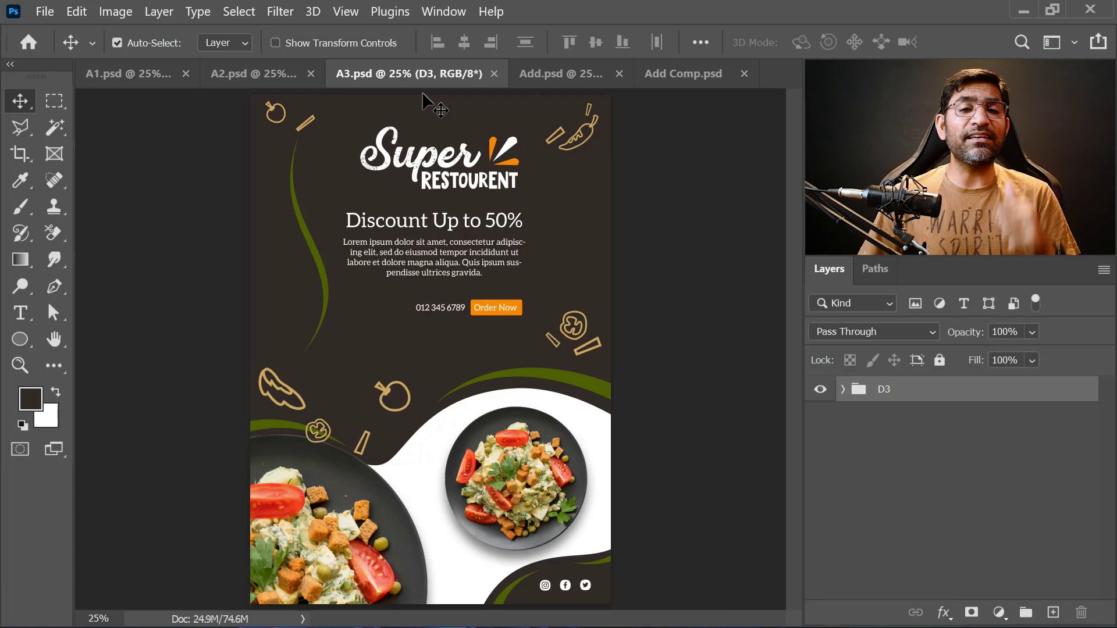
pyautogui.click(545, 77)
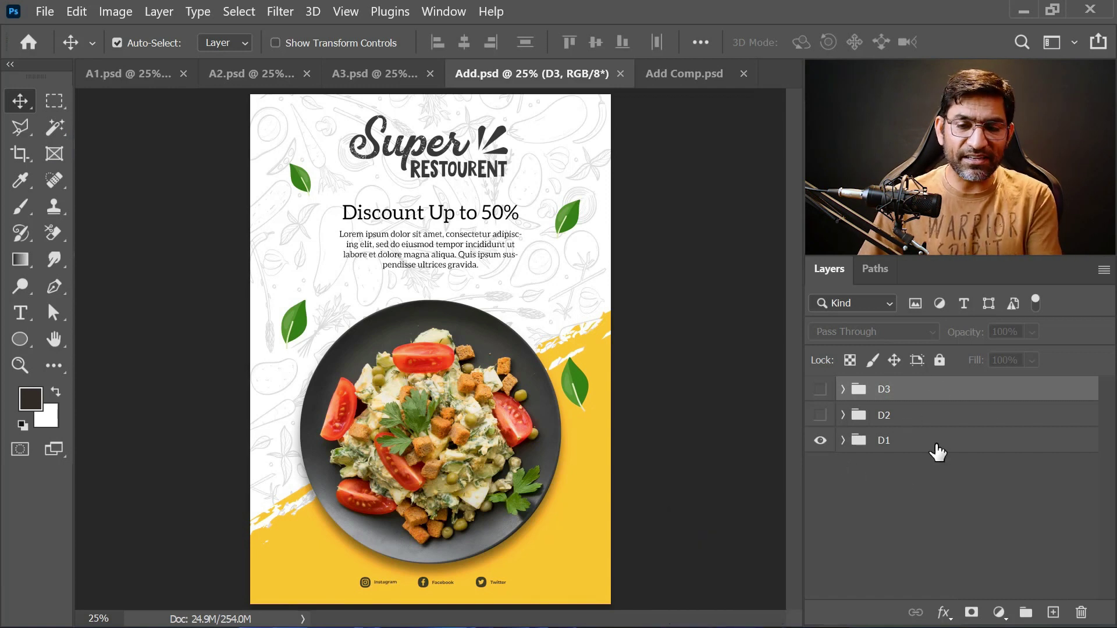
# - Switch the visible design from the white D1 group to green D2, then to dark D3
pyautogui.click(821, 447)
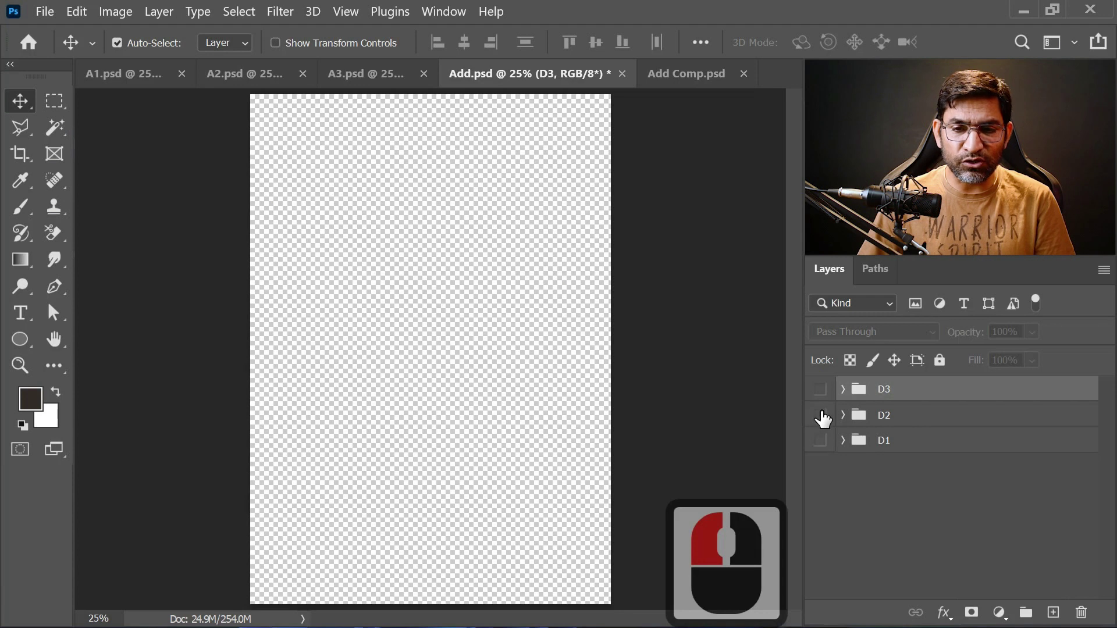
pyautogui.click(823, 419)
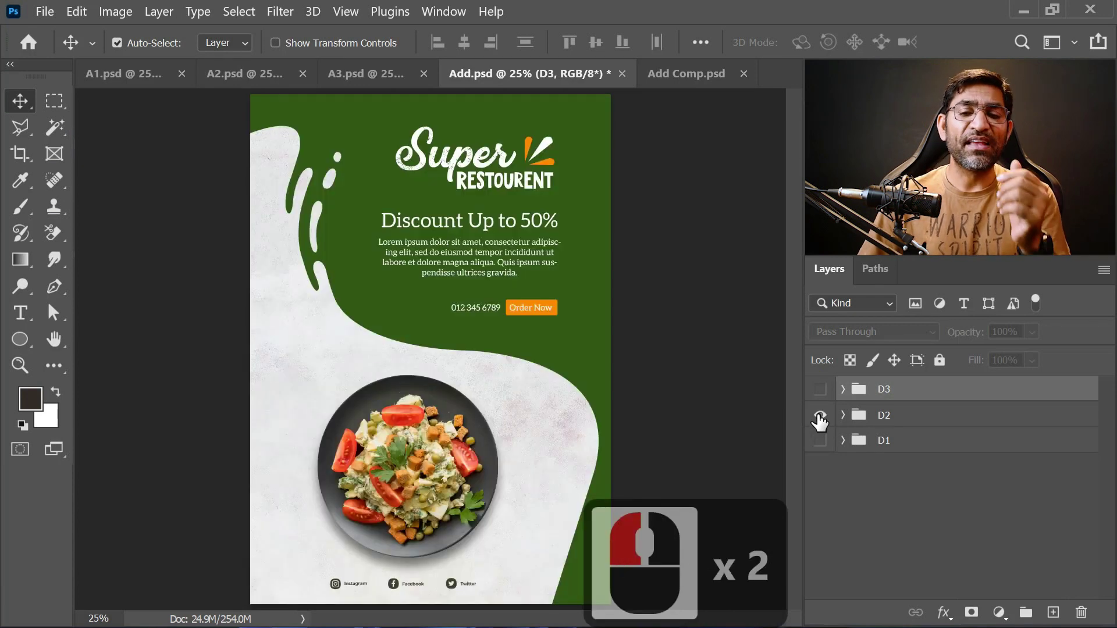
pyautogui.click(823, 426)
pyautogui.click(819, 396)
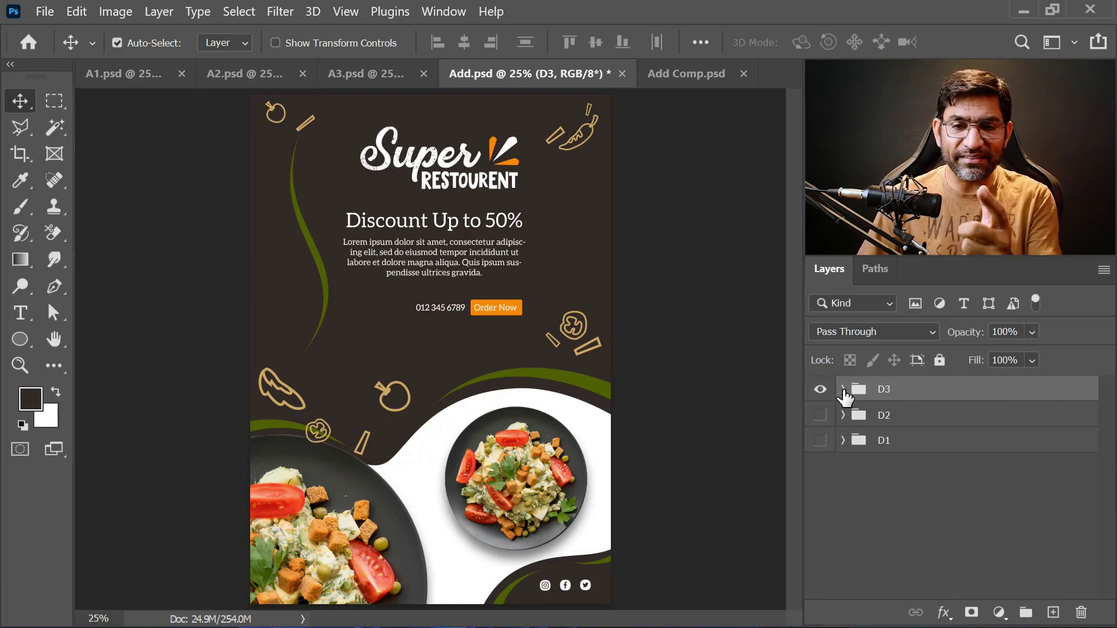
# - Inspect the contents of the D3 and D2 groups by expanding and collapsing them
pyautogui.click(845, 398)
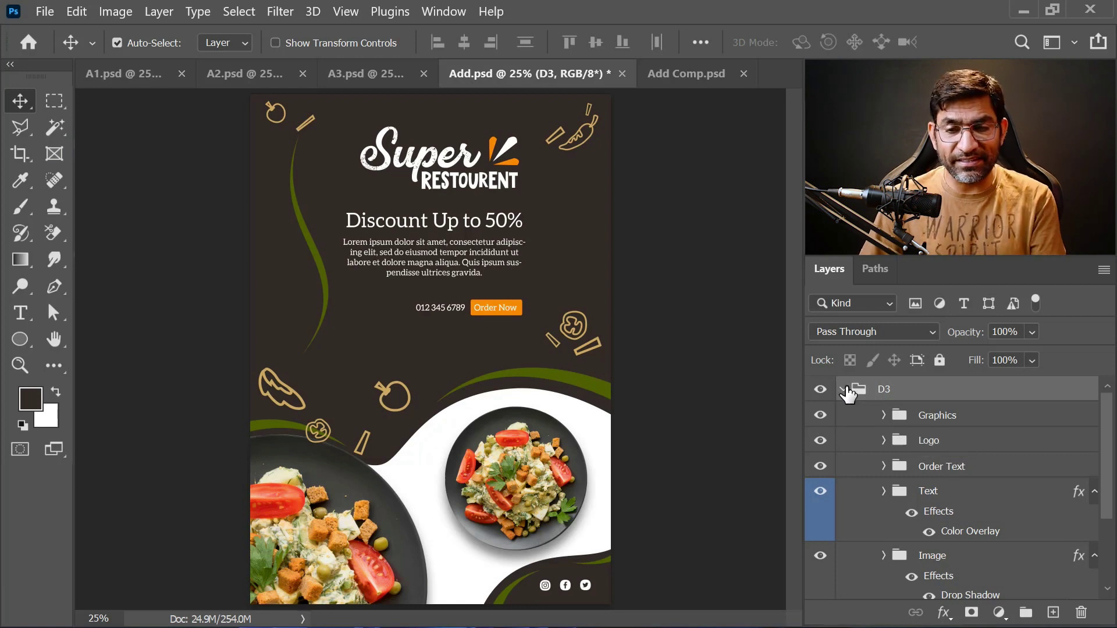
pyautogui.click(848, 394)
pyautogui.click(846, 425)
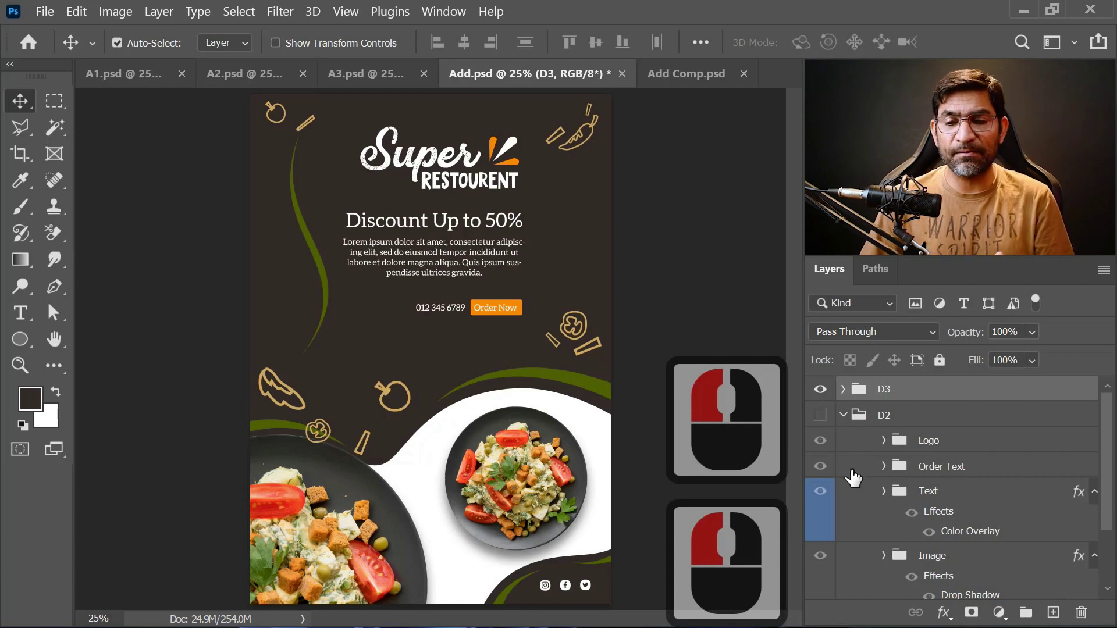
pyautogui.click(843, 423)
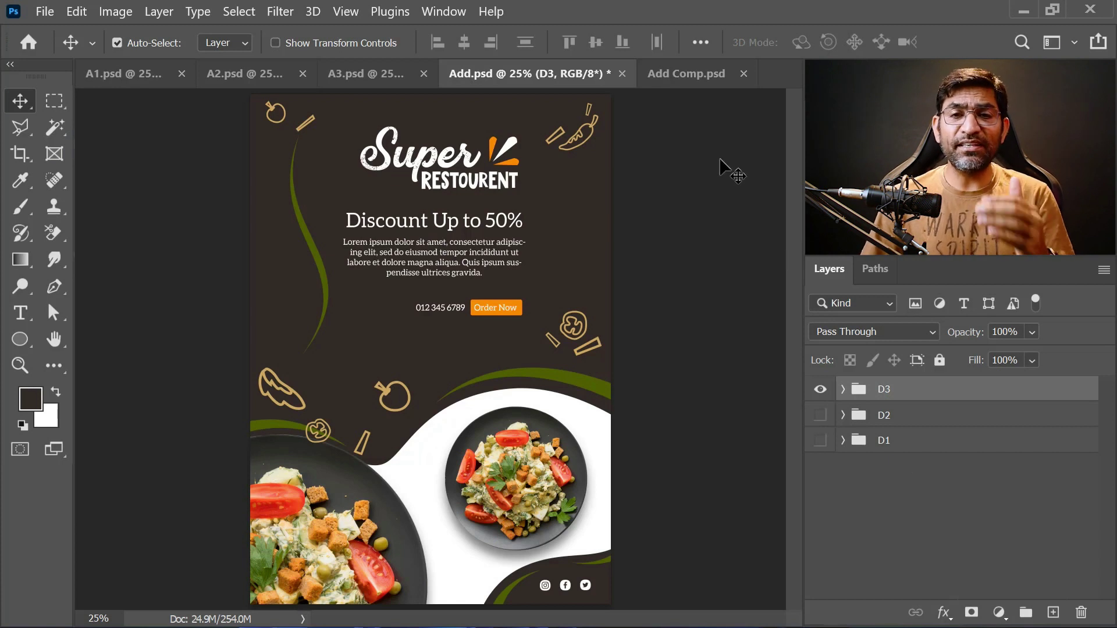
# - Bring up the other white poster document and show its Layer Comps panel from the Window menu
pyautogui.click(679, 79)
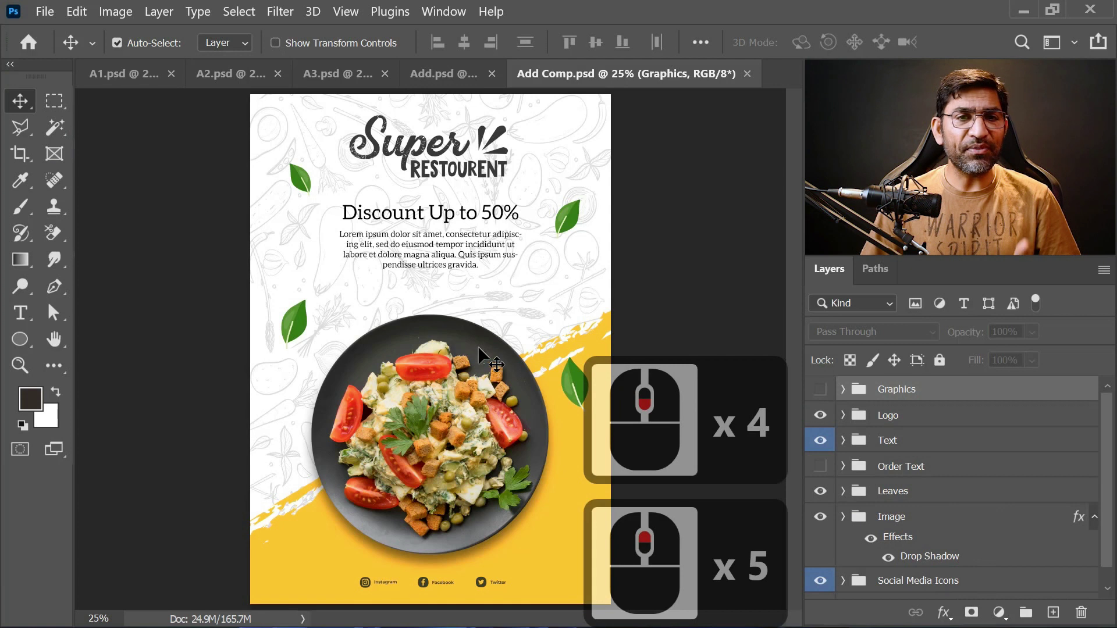
pyautogui.click(450, 13)
pyautogui.click(533, 415)
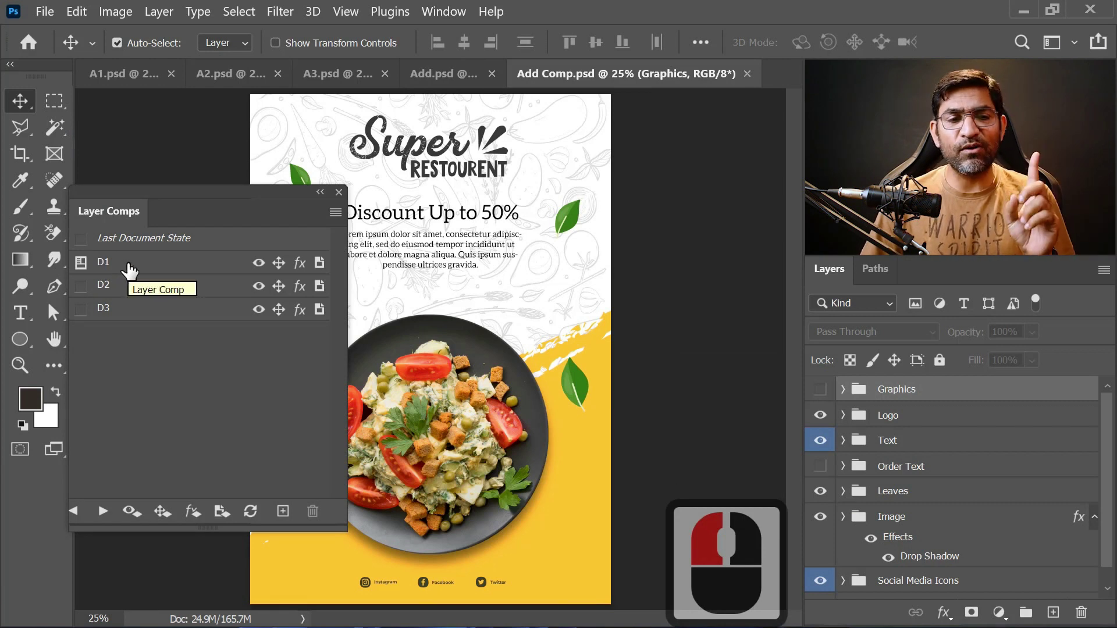
# - Preview the white D1, green D2 and dark D3 layer comps by applying each in turn
pyautogui.click(83, 293)
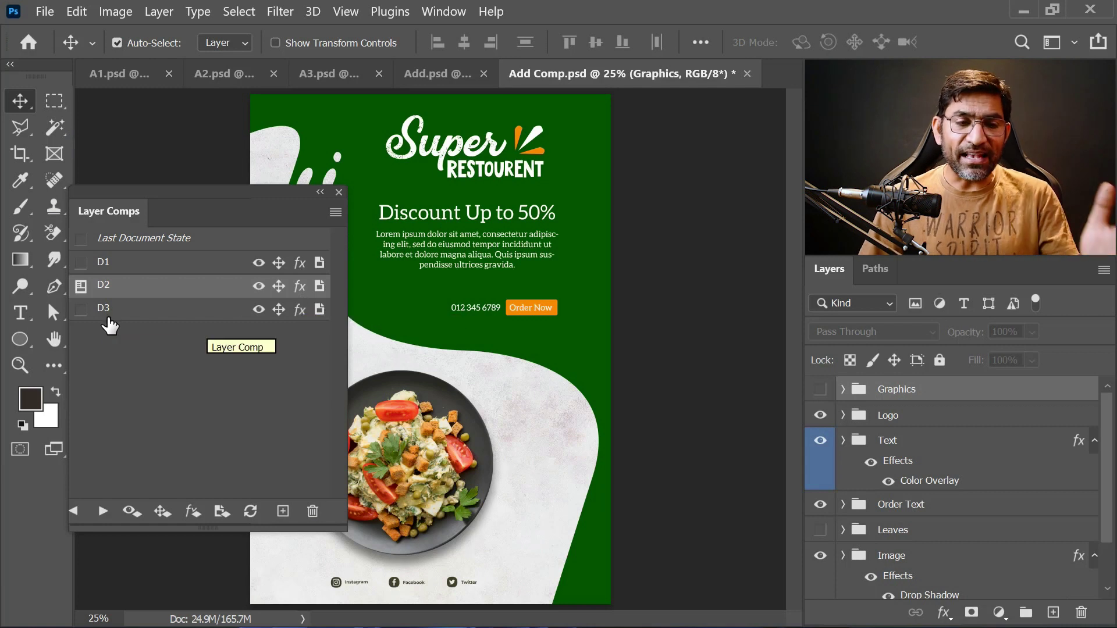
pyautogui.click(83, 317)
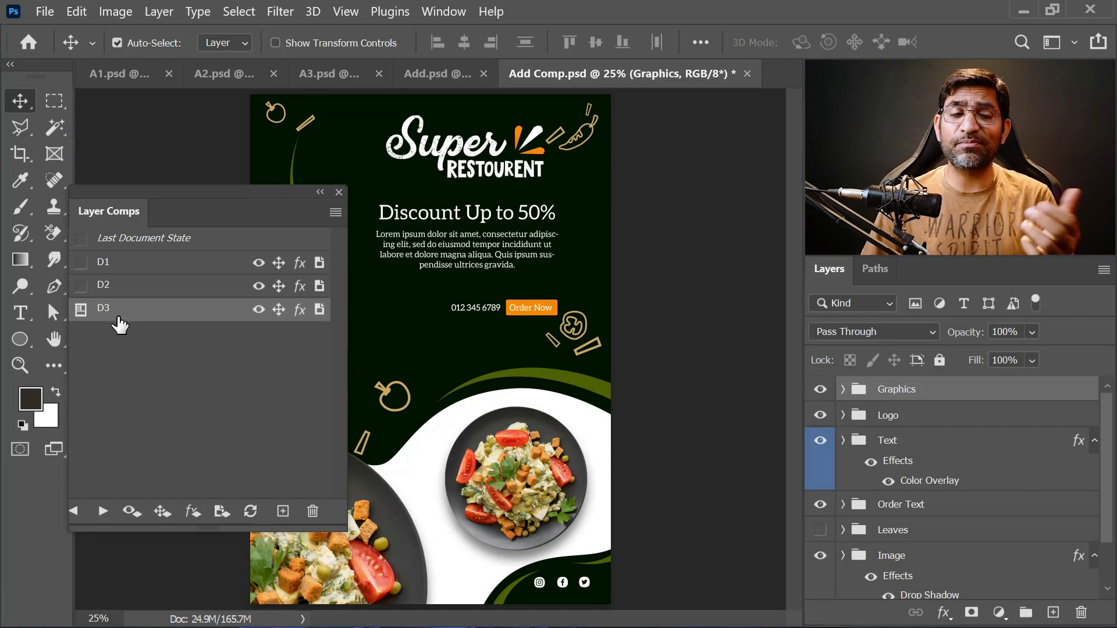
pyautogui.click(83, 297)
pyautogui.click(86, 270)
pyautogui.click(86, 315)
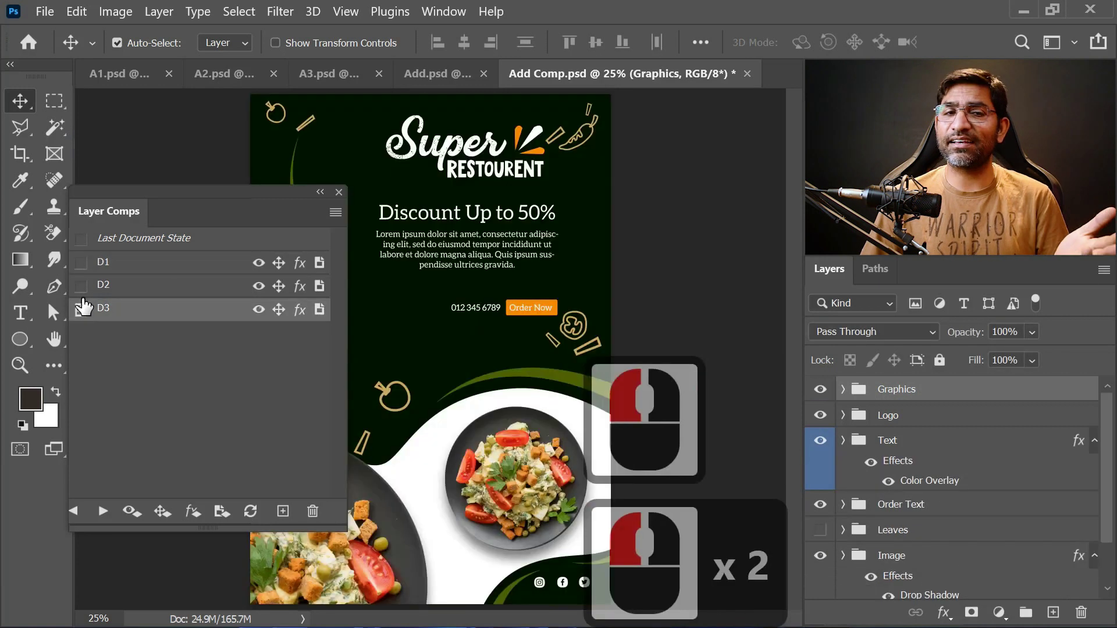
pyautogui.click(85, 269)
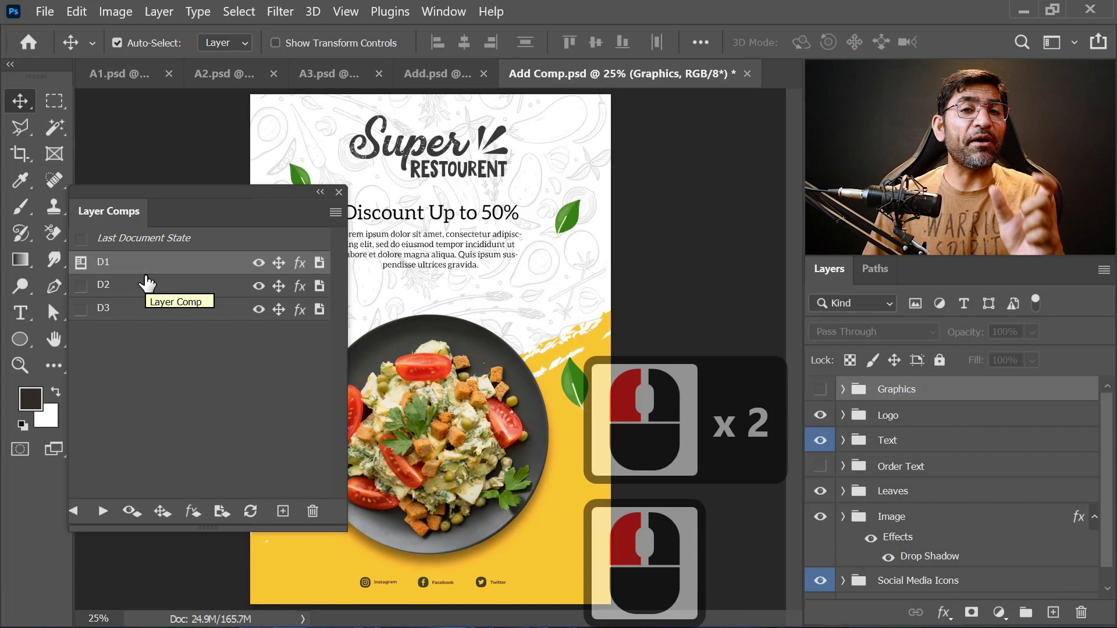
pyautogui.click(146, 283)
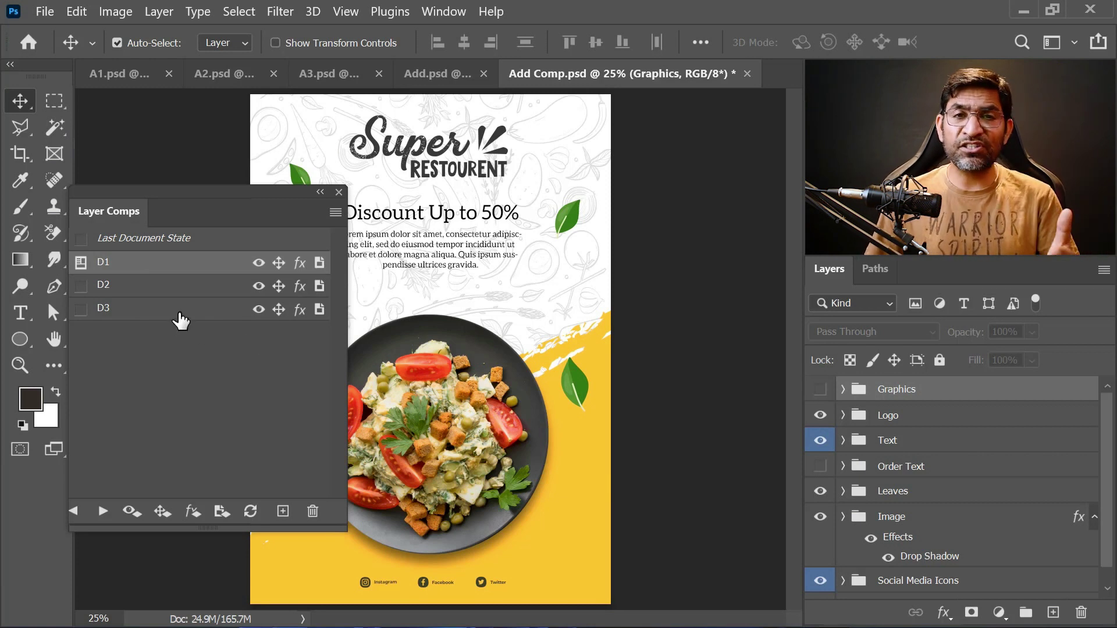
# - Delete the D3 layer comp and another comp, confirming each deletion
pyautogui.click(197, 313)
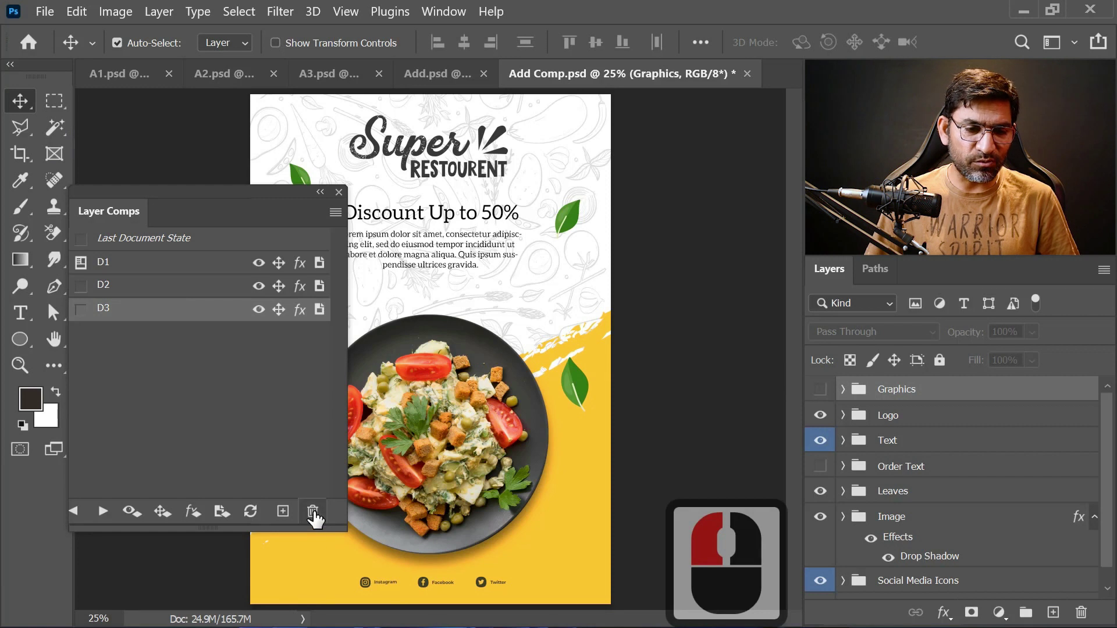
pyautogui.click(318, 518)
pyautogui.click(480, 284)
pyautogui.click(160, 302)
pyautogui.click(315, 522)
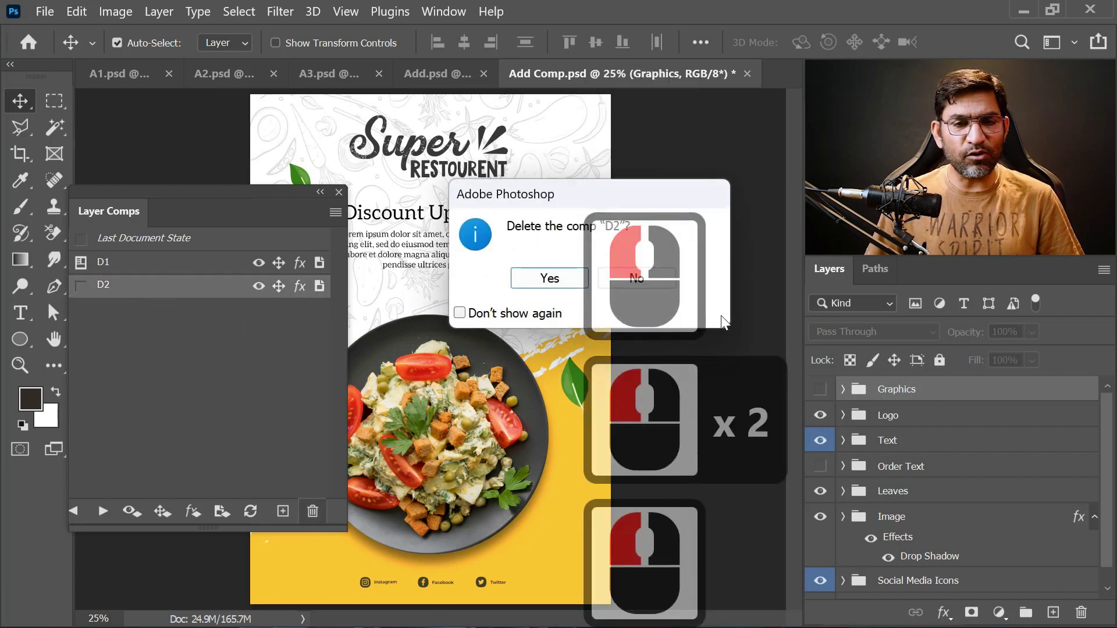
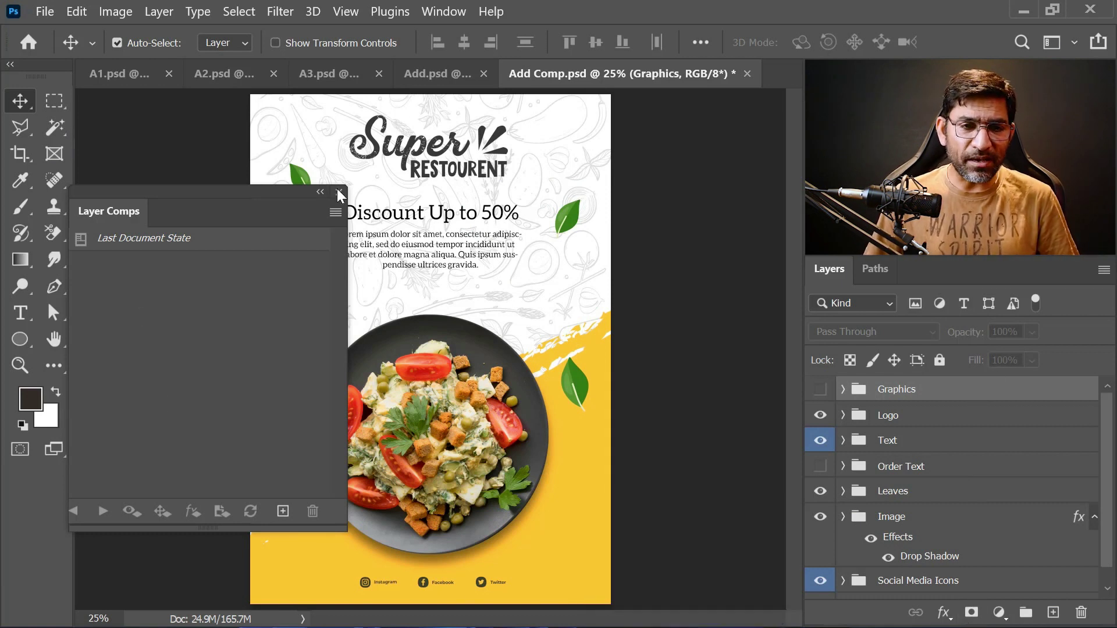
# - Close the Layer Comps panel and the A1, A2, A3 and Add documents, leaving Add Comp.psd
pyautogui.click(344, 193)
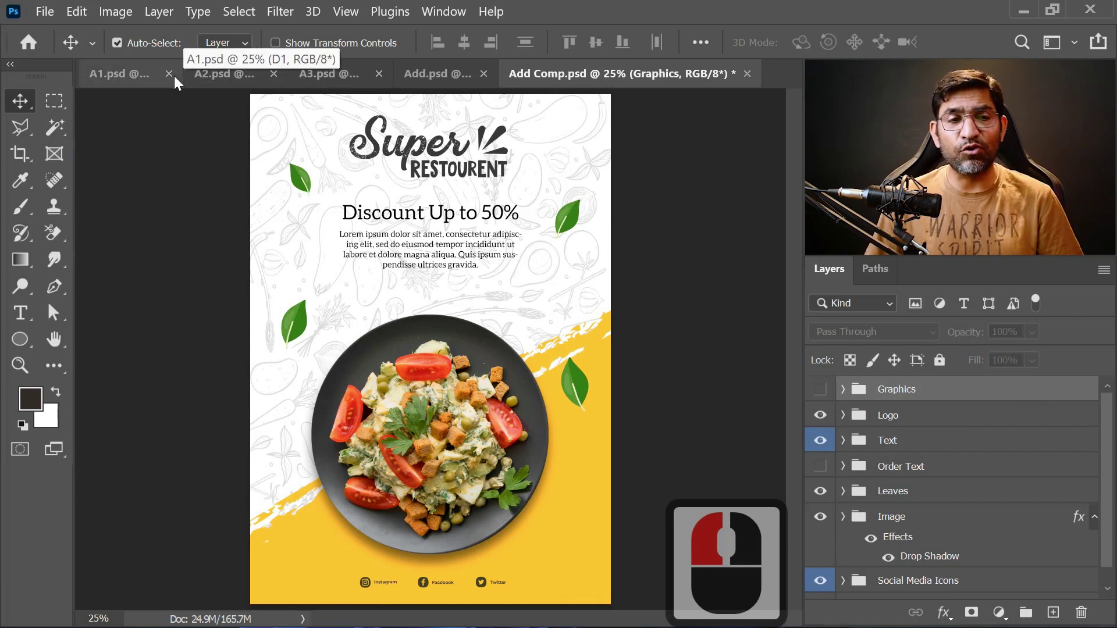
pyautogui.click(172, 78)
pyautogui.click(206, 74)
pyautogui.click(246, 76)
pyautogui.click(331, 128)
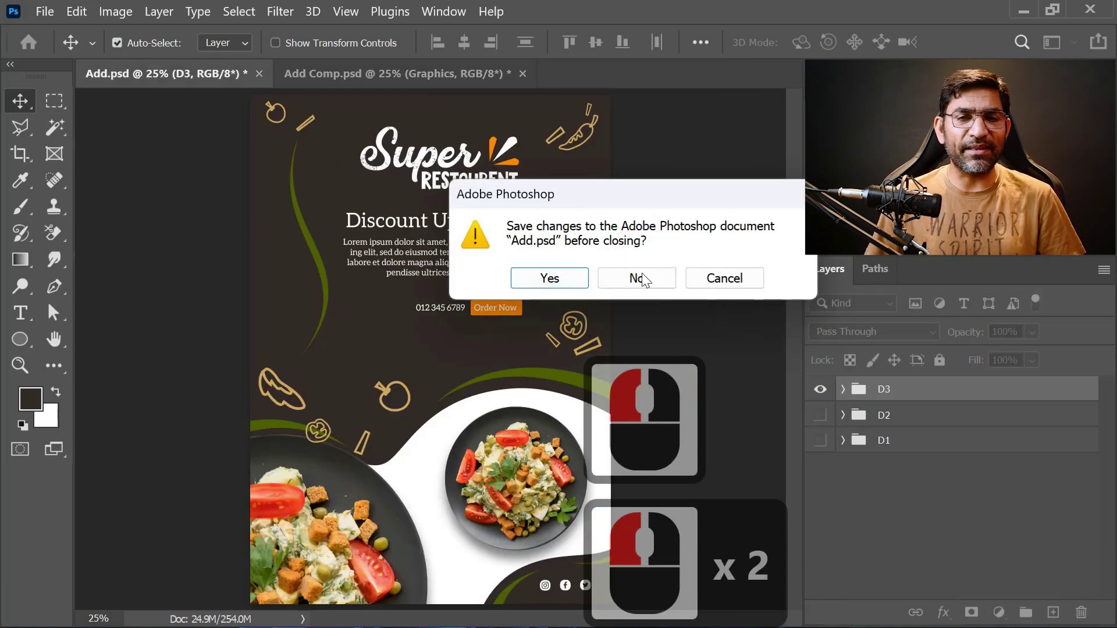
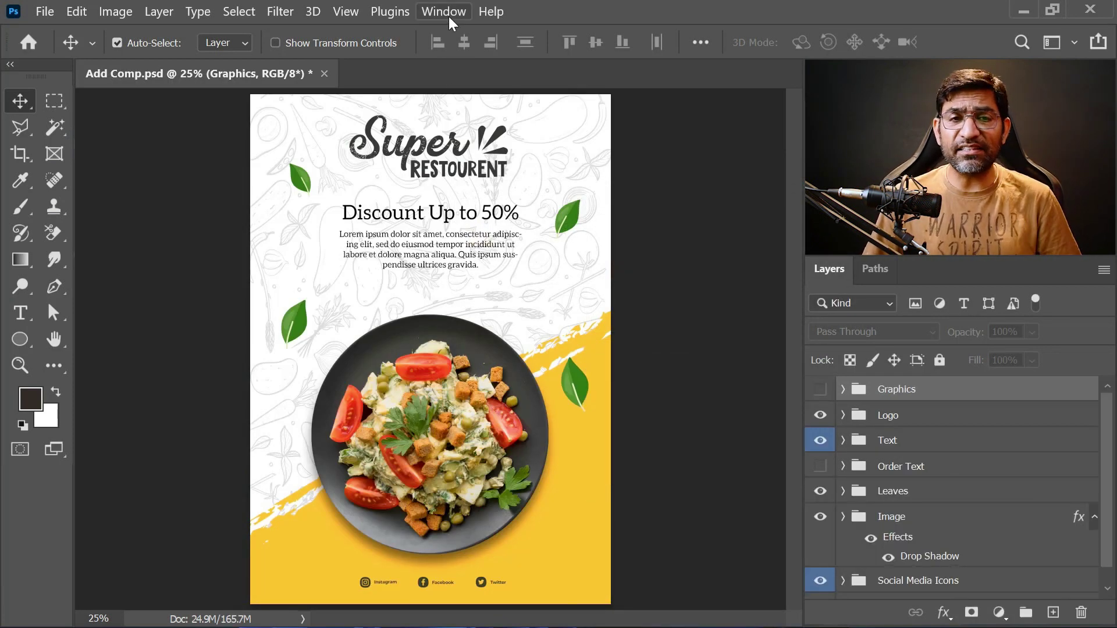
# - Reopen the Layer Comps panel from the Window menu, showing only Last Document State
pyautogui.click(452, 21)
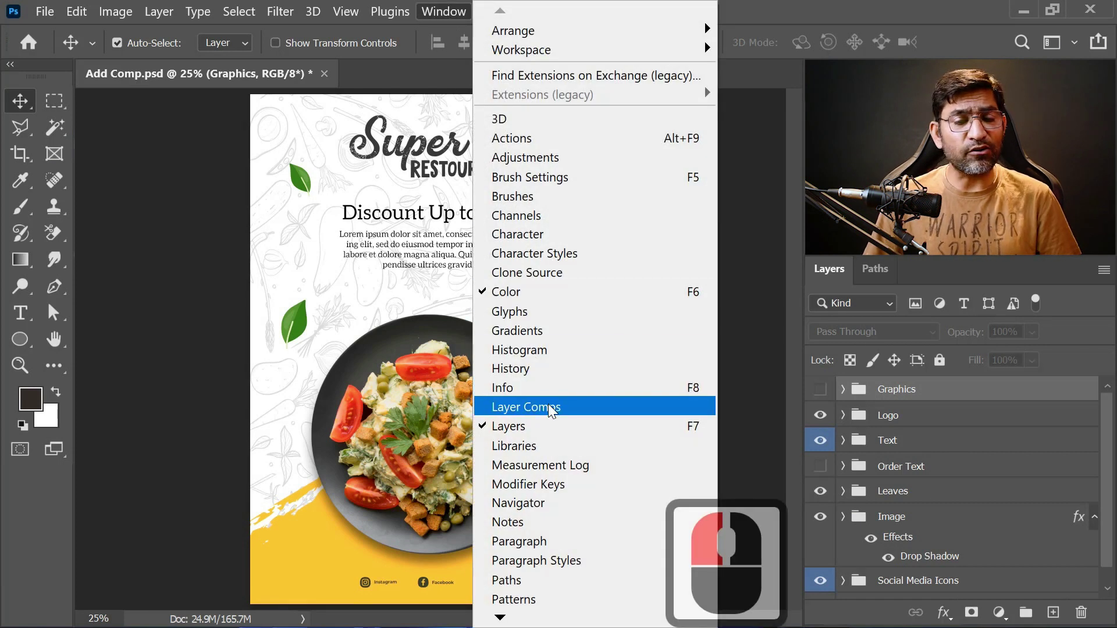
pyautogui.click(546, 400)
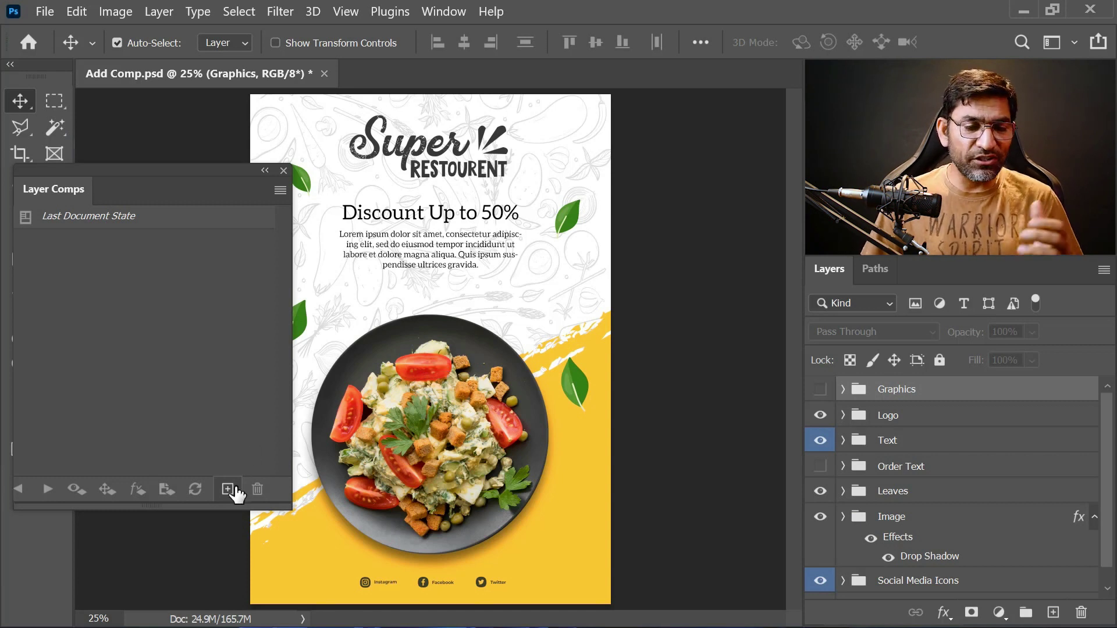
# - Create a new layer comp named D1 capturing the white poster design with all options kept
pyautogui.click(232, 498)
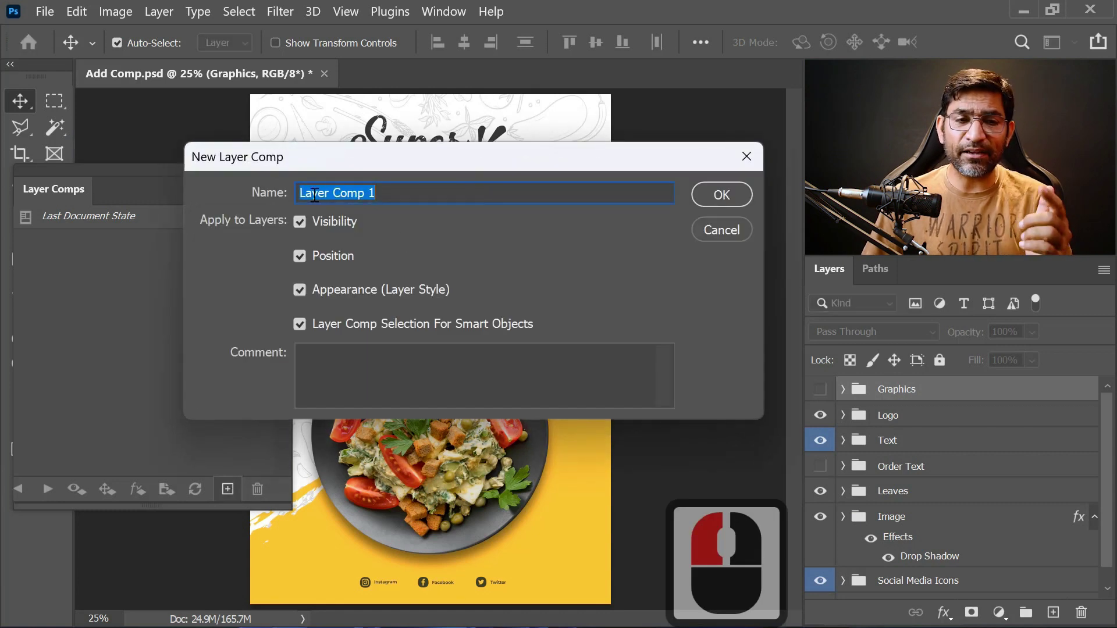
pyautogui.moveTo(110, 198); pyautogui.dragTo(301, 246)
pyautogui.write('d1')
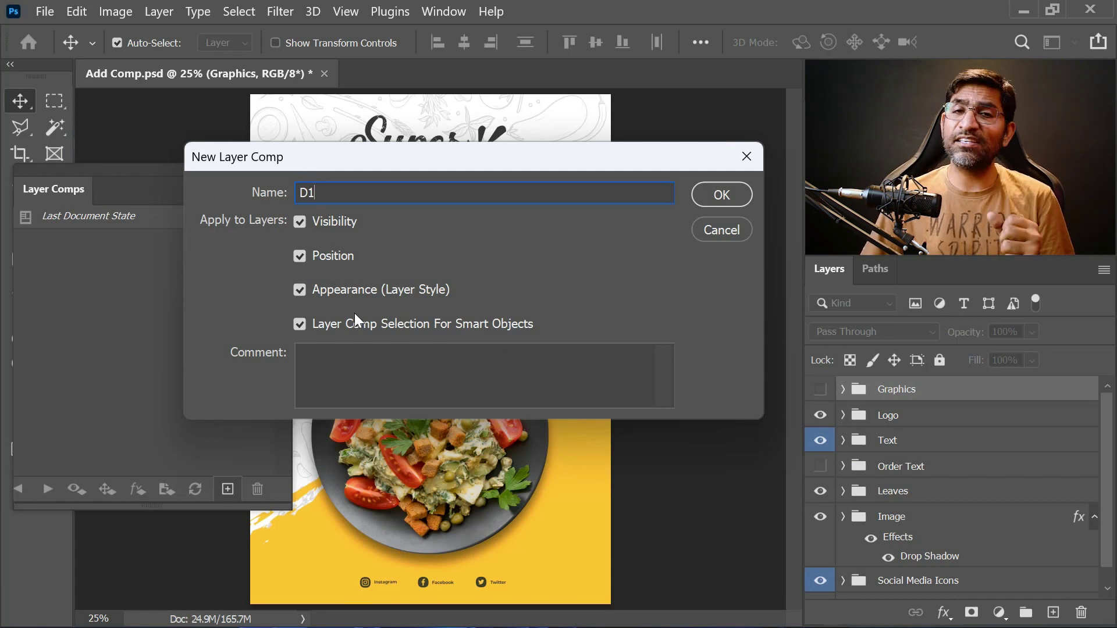
pyautogui.click(724, 197)
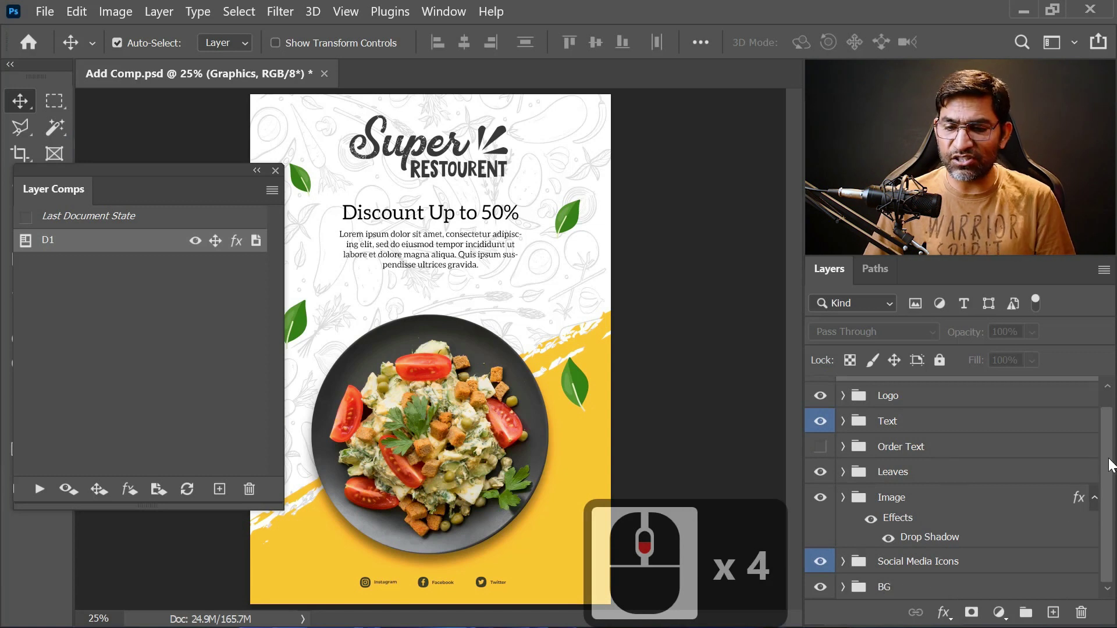
# - Expand the background group, adjust layer visibility and select the WBG layer's style settings
pyautogui.click(983, 582)
pyautogui.click(853, 595)
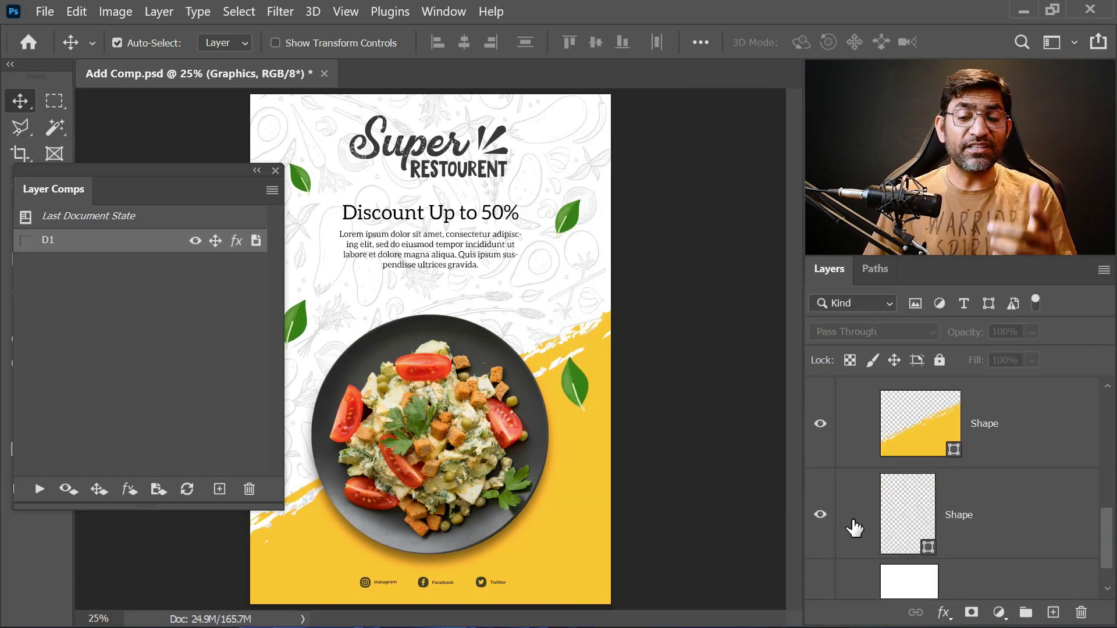
pyautogui.click(822, 522)
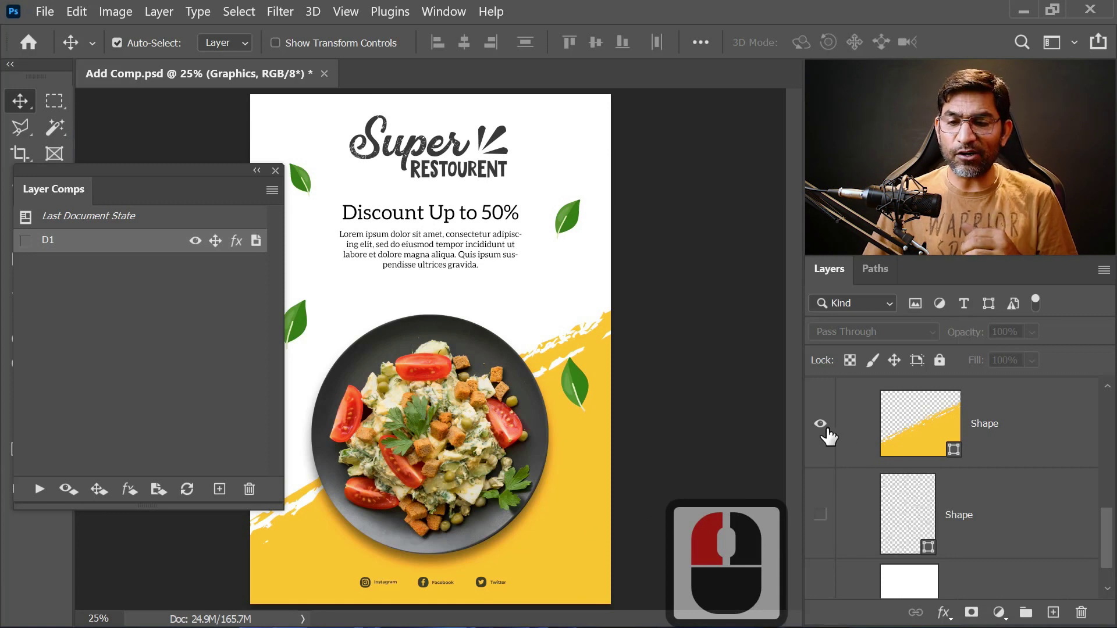
pyautogui.click(821, 432)
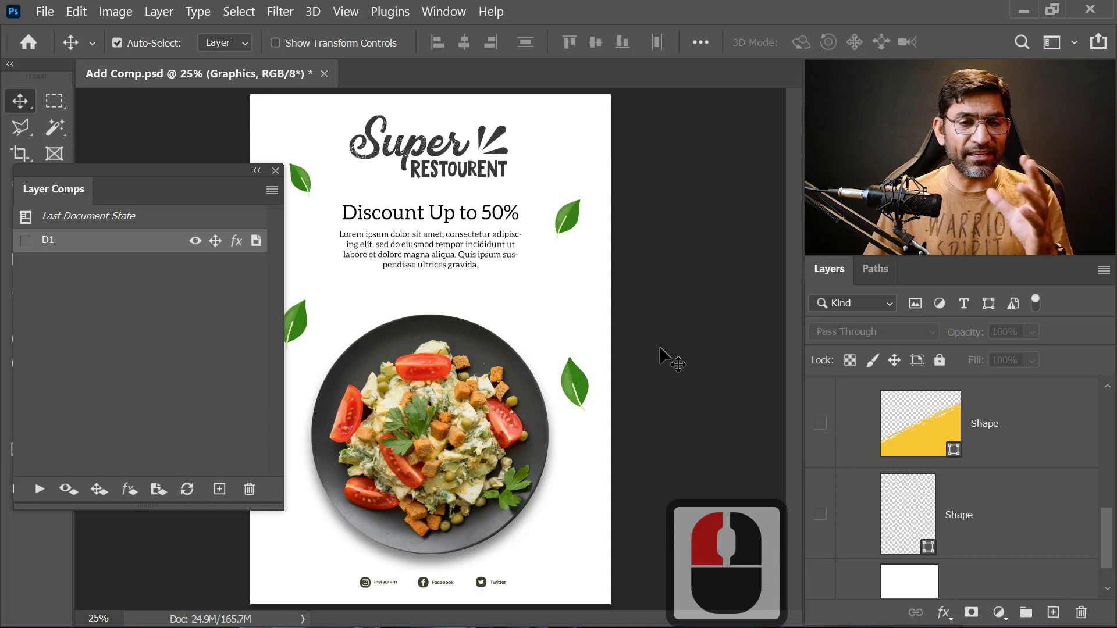
pyautogui.click(1009, 557)
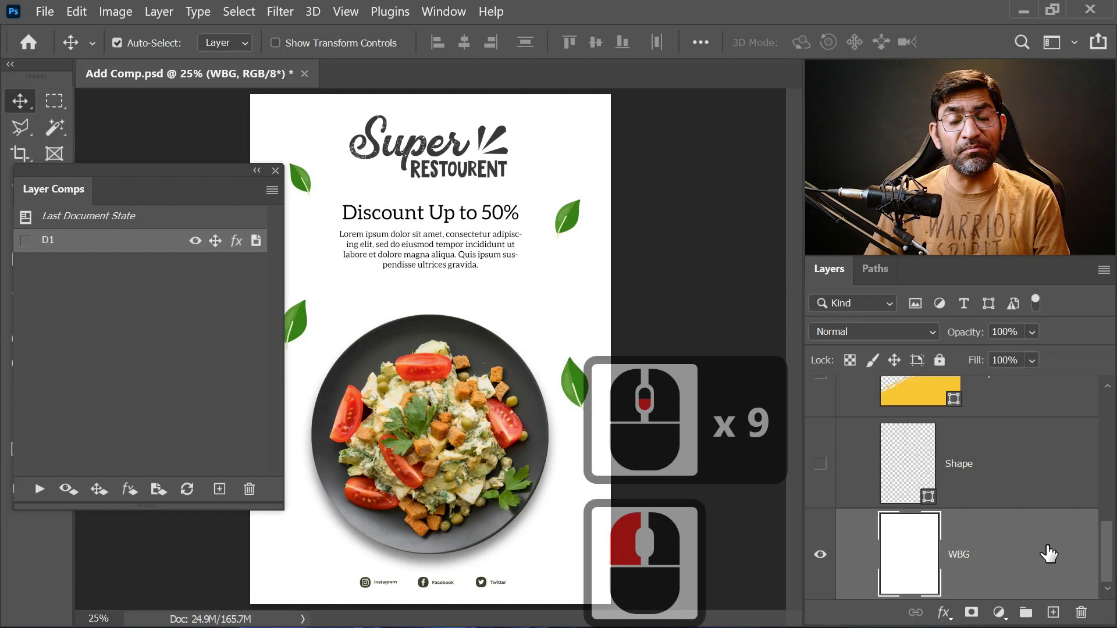
pyautogui.doubleClick(1057, 550)
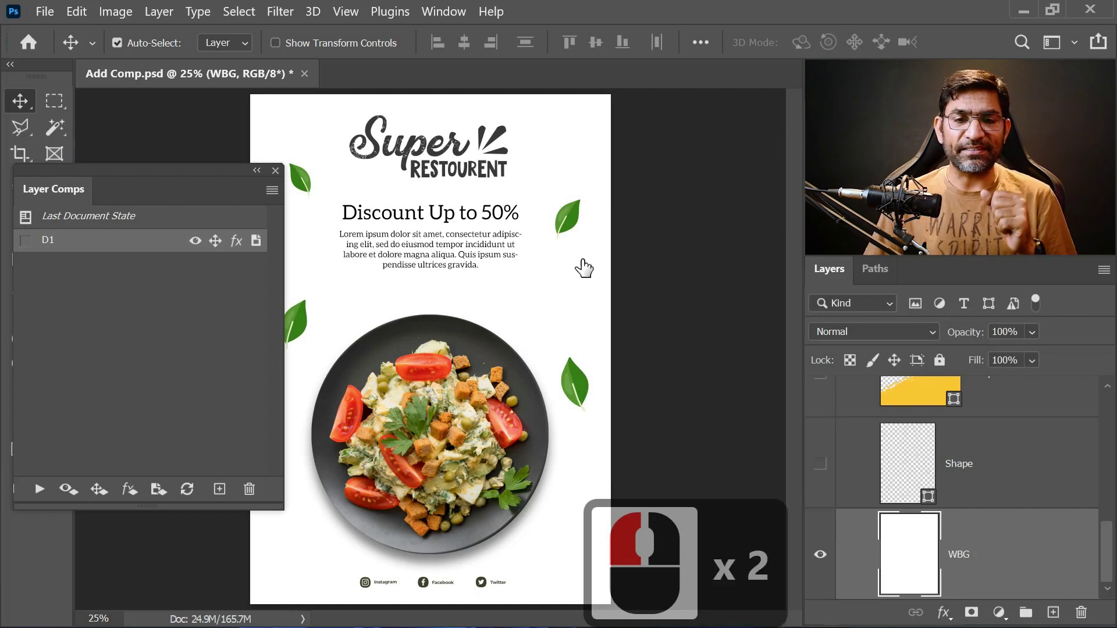
# - Give the WBG layer a dark green #2c5500 colour overlay, turning the flyer background green
pyautogui.click(222, 321)
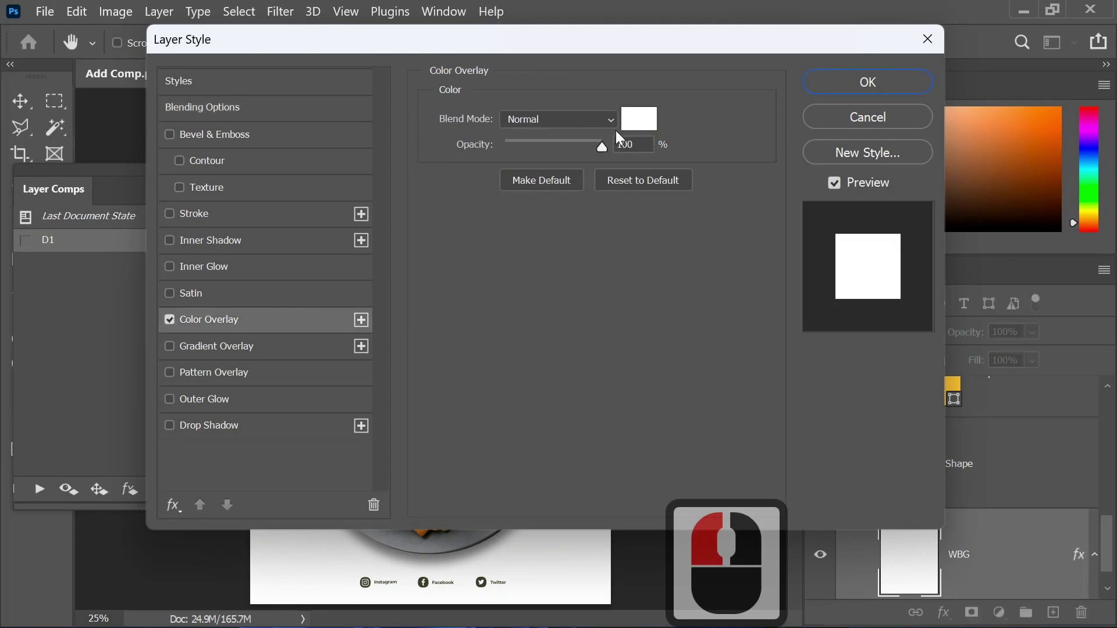
pyautogui.click(645, 127)
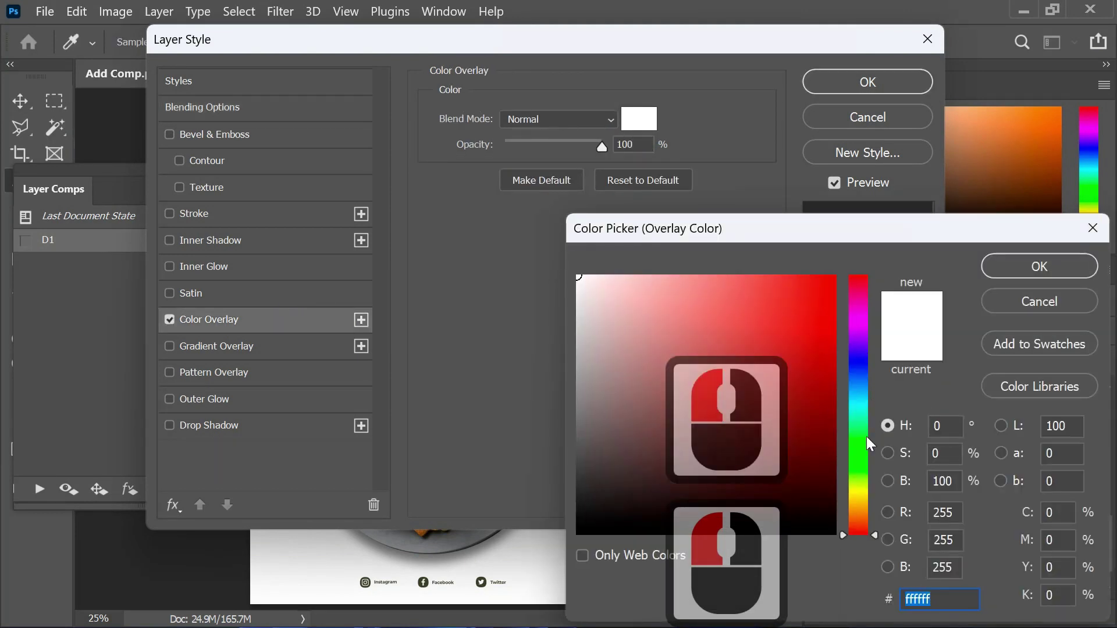
pyautogui.click(862, 473)
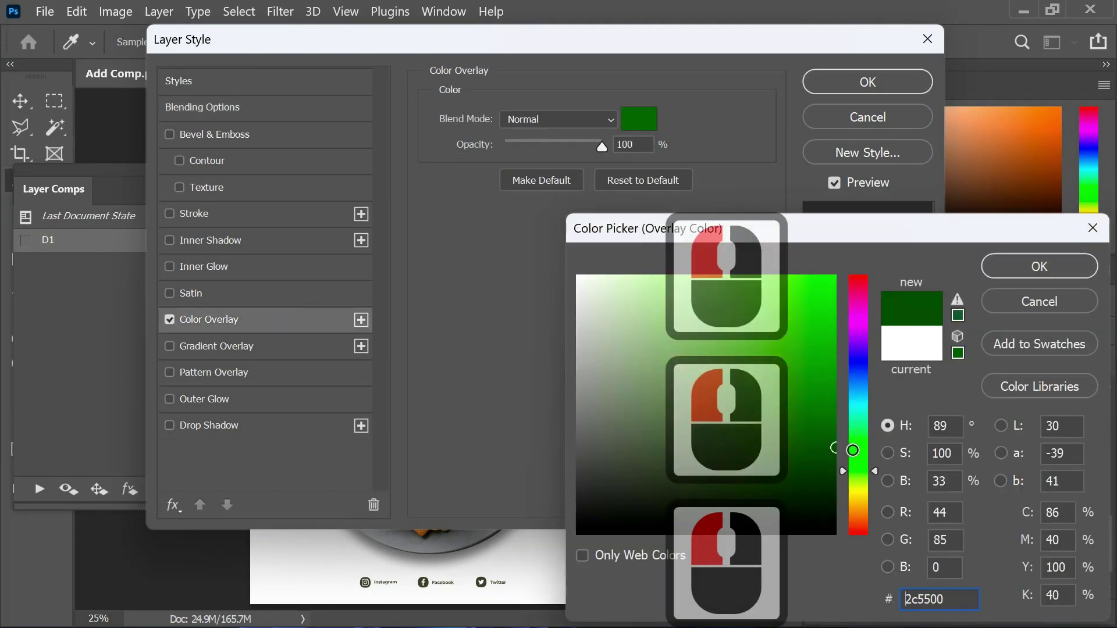
pyautogui.click(853, 442)
pyautogui.click(937, 244)
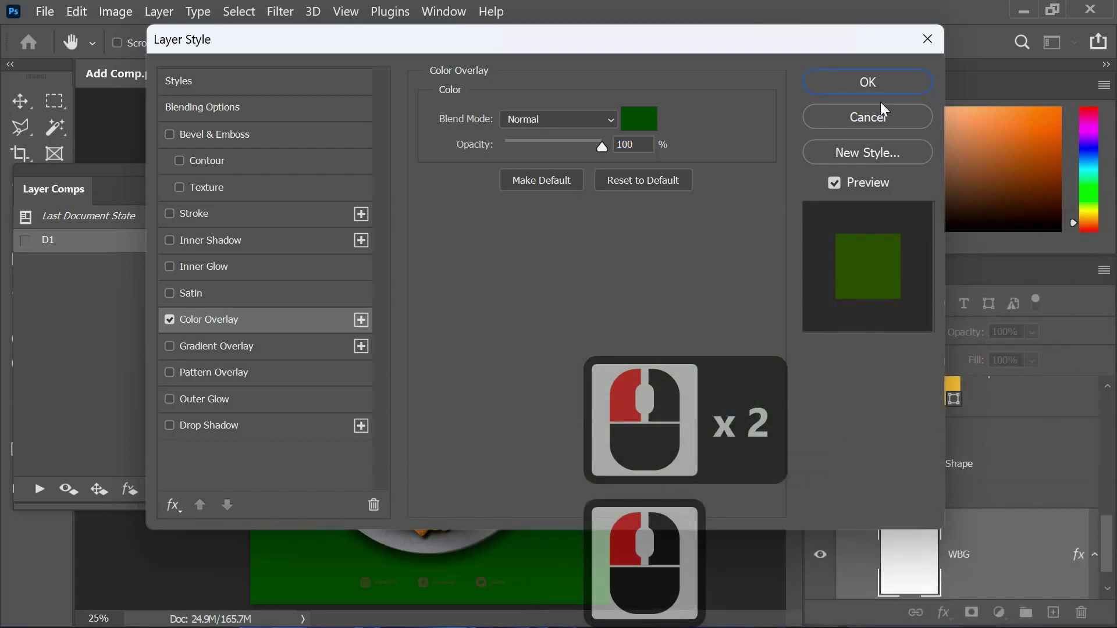
pyautogui.click(876, 85)
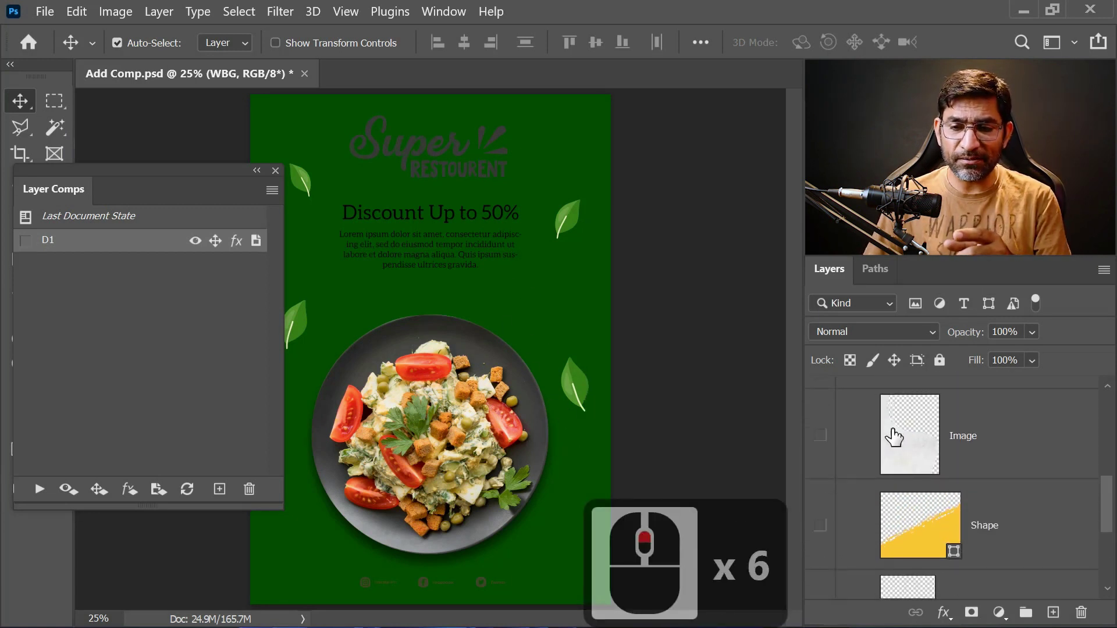
# - Show the white splash over the green, hide the large salad plate and show the smaller lower one
pyautogui.click(826, 441)
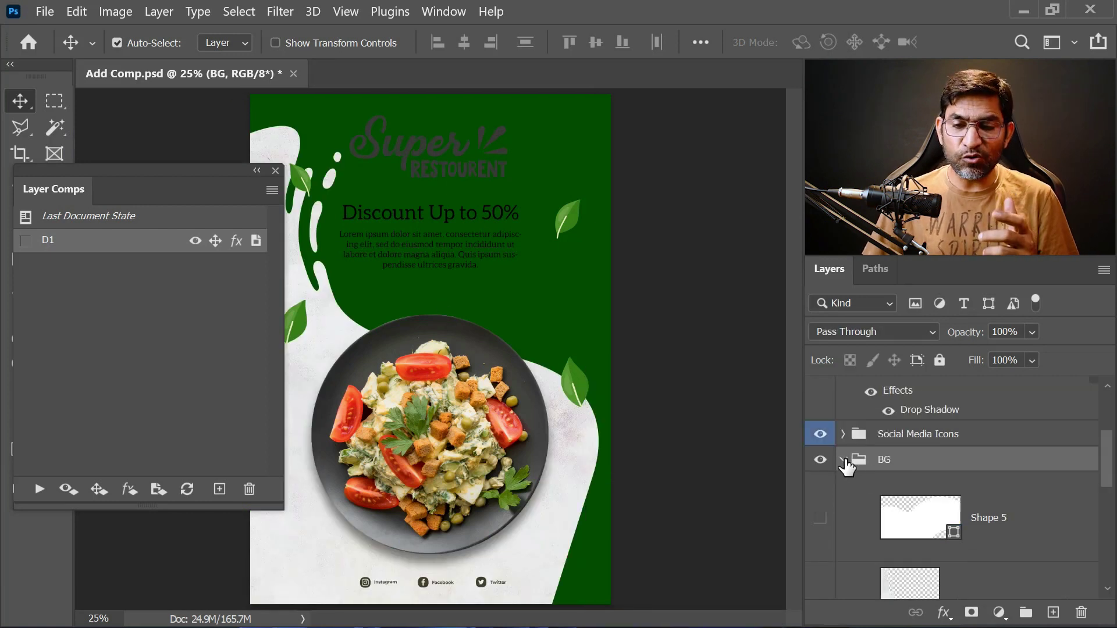
pyautogui.click(903, 476)
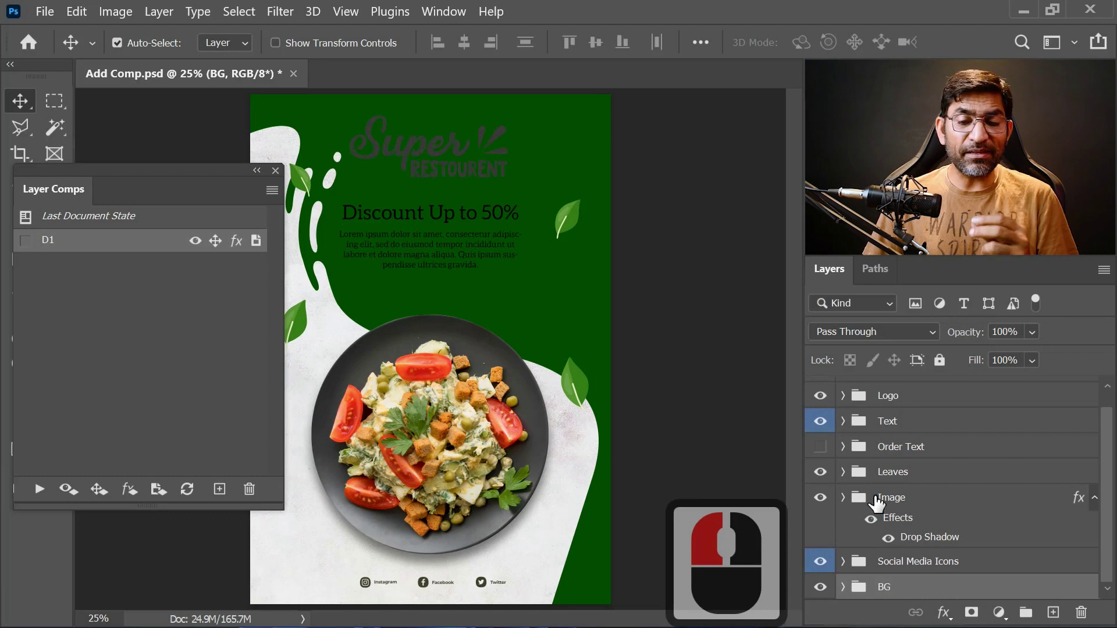
pyautogui.click(845, 517)
pyautogui.scroll(-3)
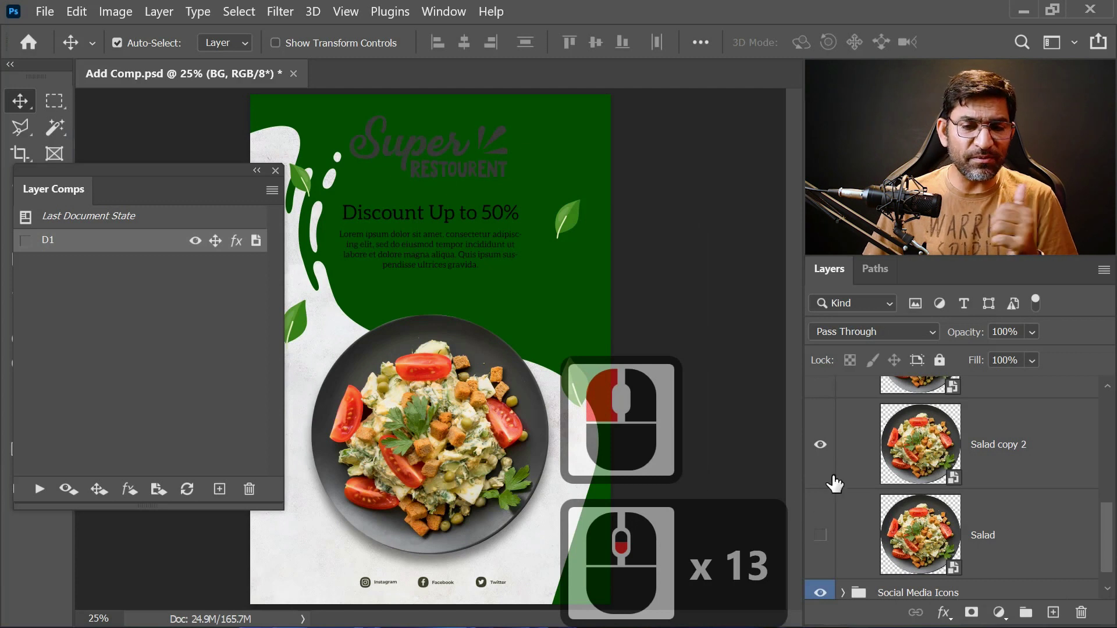
pyautogui.scroll(-3)
pyautogui.click(821, 454)
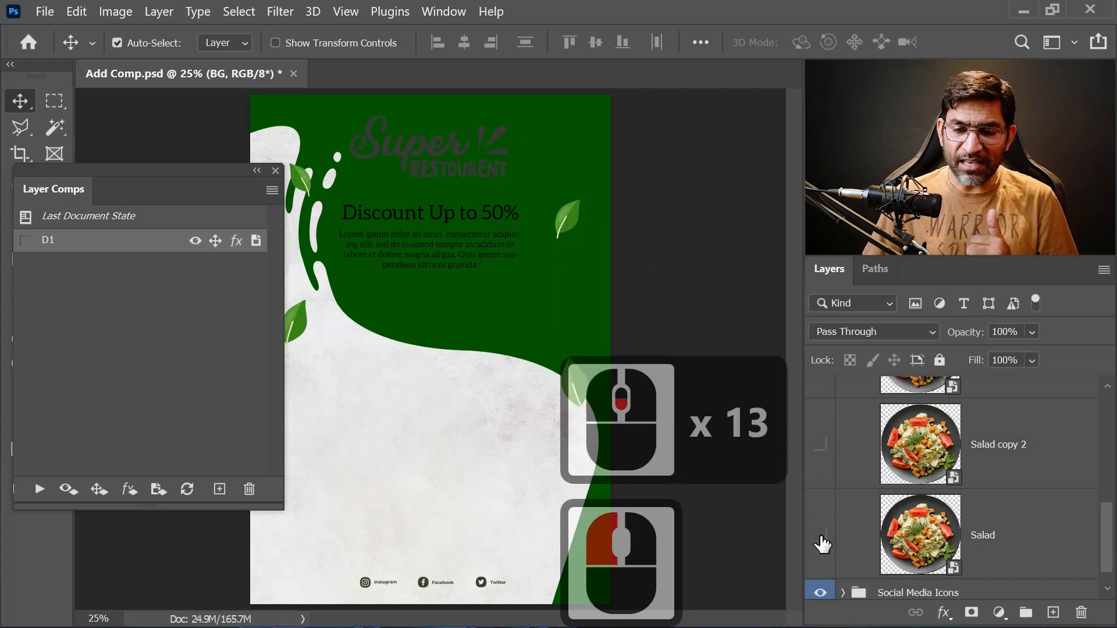
pyautogui.click(826, 542)
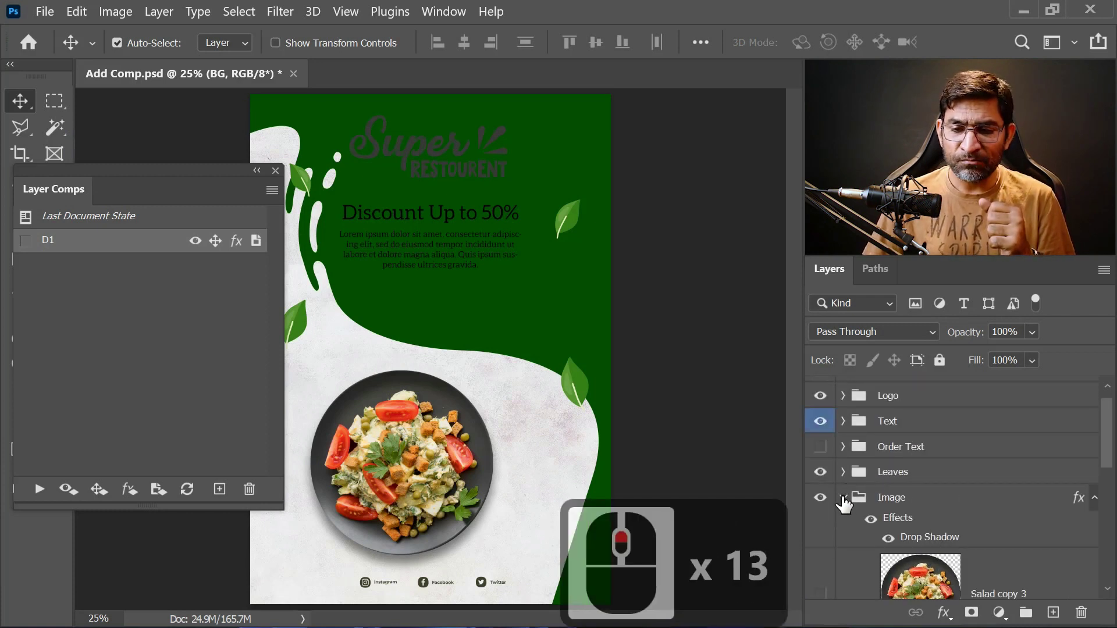
# - Show the phone number and order button layers in the green area
pyautogui.moveTo(845, 503); pyautogui.dragTo(869, 473)
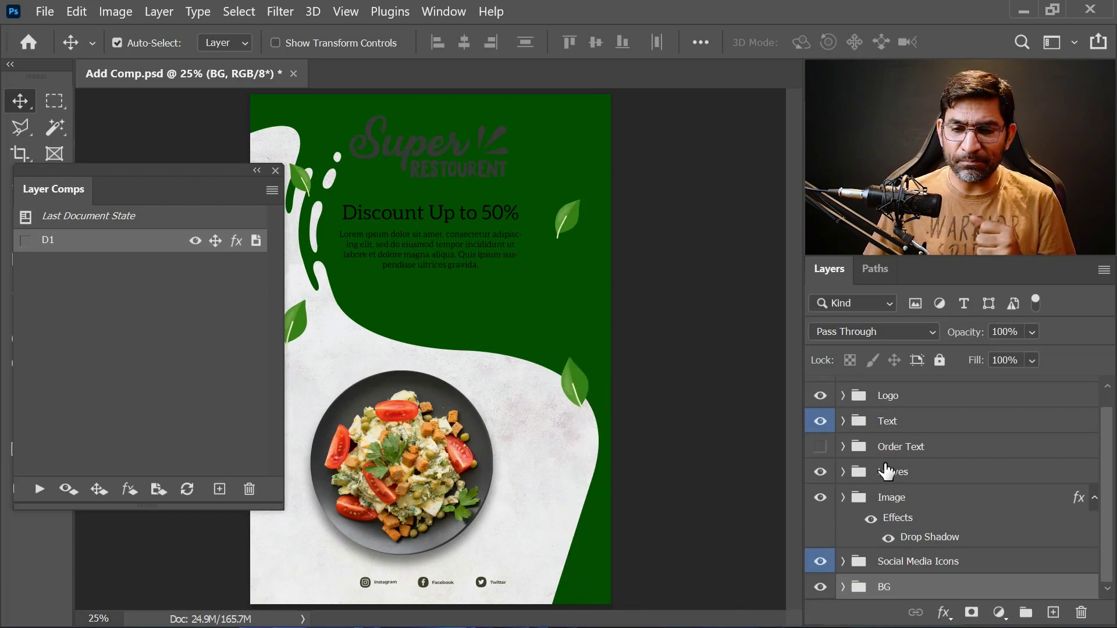
pyautogui.moveTo(824, 480); pyautogui.dragTo(905, 487)
pyautogui.moveTo(823, 452); pyautogui.dragTo(1044, 426)
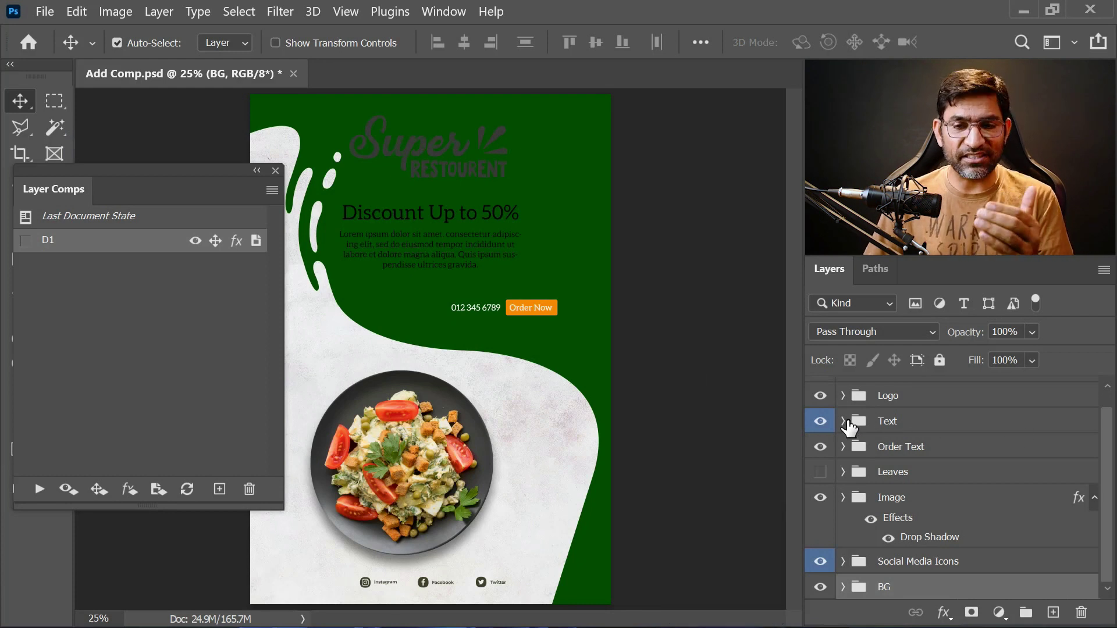
# - Give the Text group a white colour overlay so the discount headline and body read white on green
pyautogui.click(846, 427)
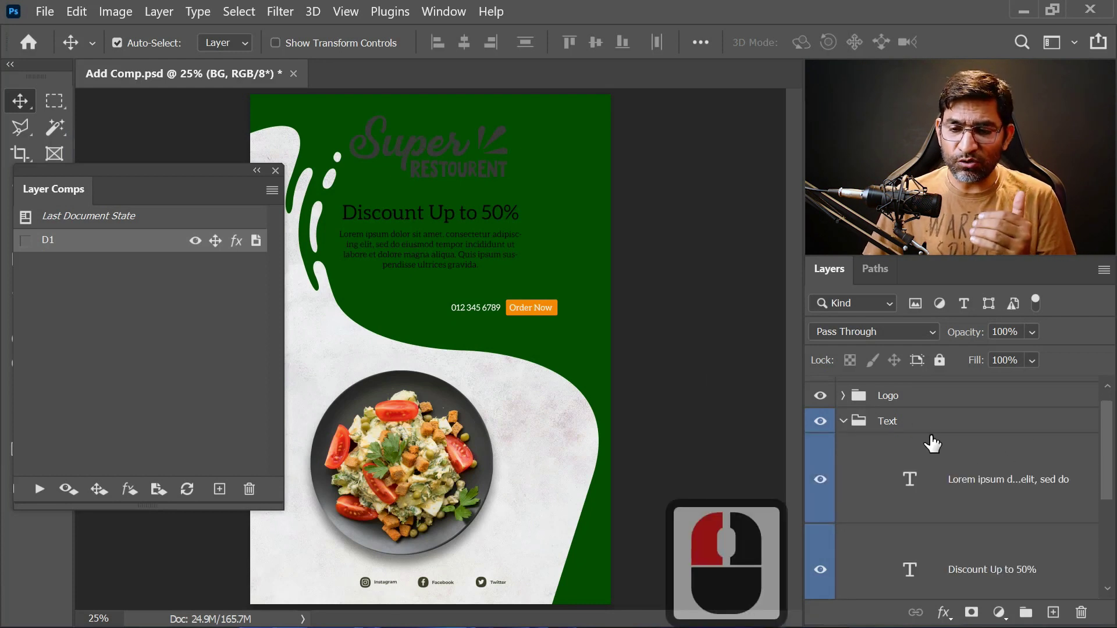
pyautogui.scroll(-3)
pyautogui.click(913, 423)
pyautogui.doubleClick(1063, 426)
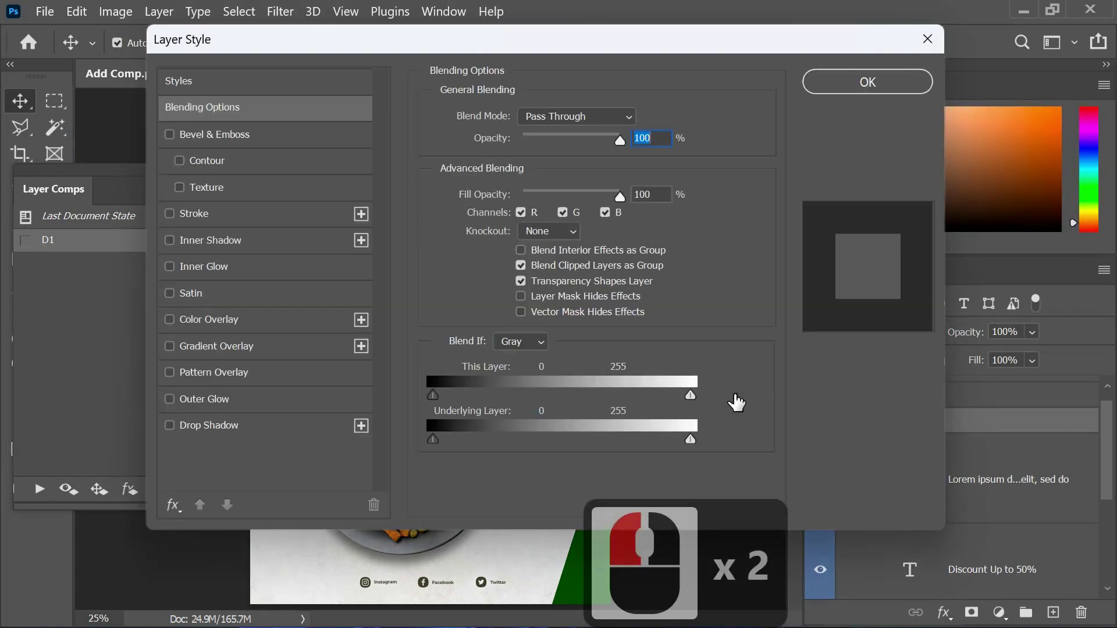
pyautogui.click(232, 326)
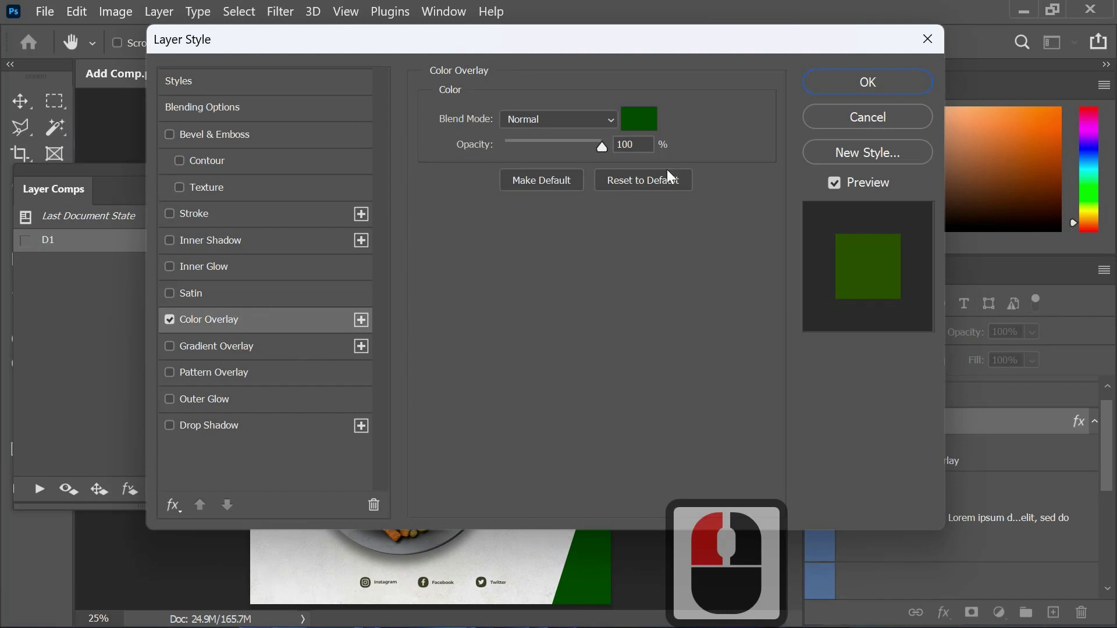
pyautogui.click(635, 147)
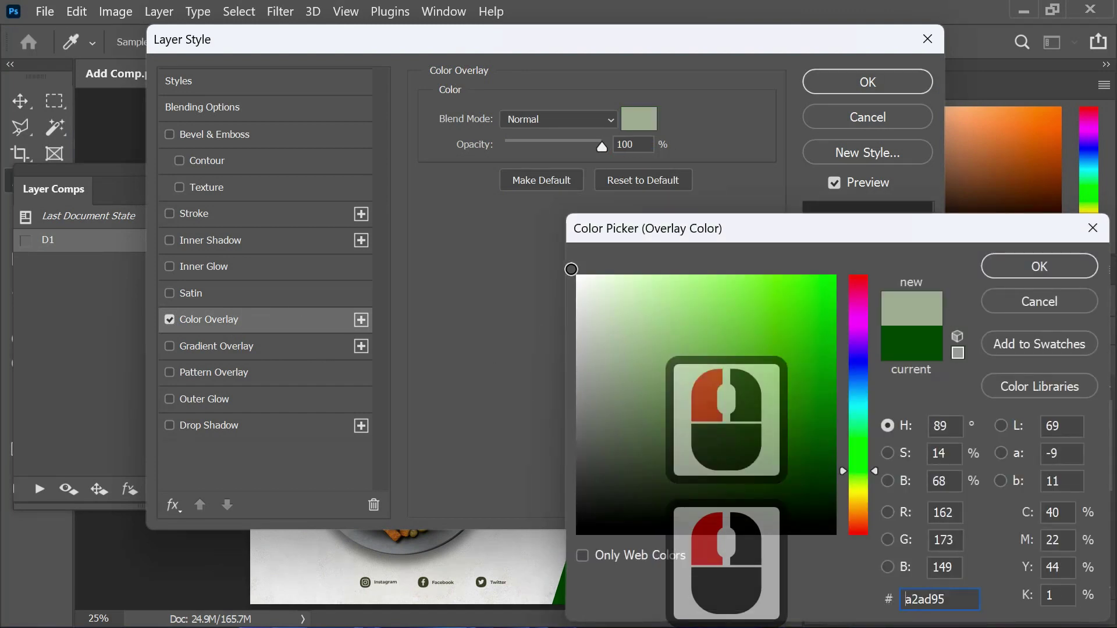
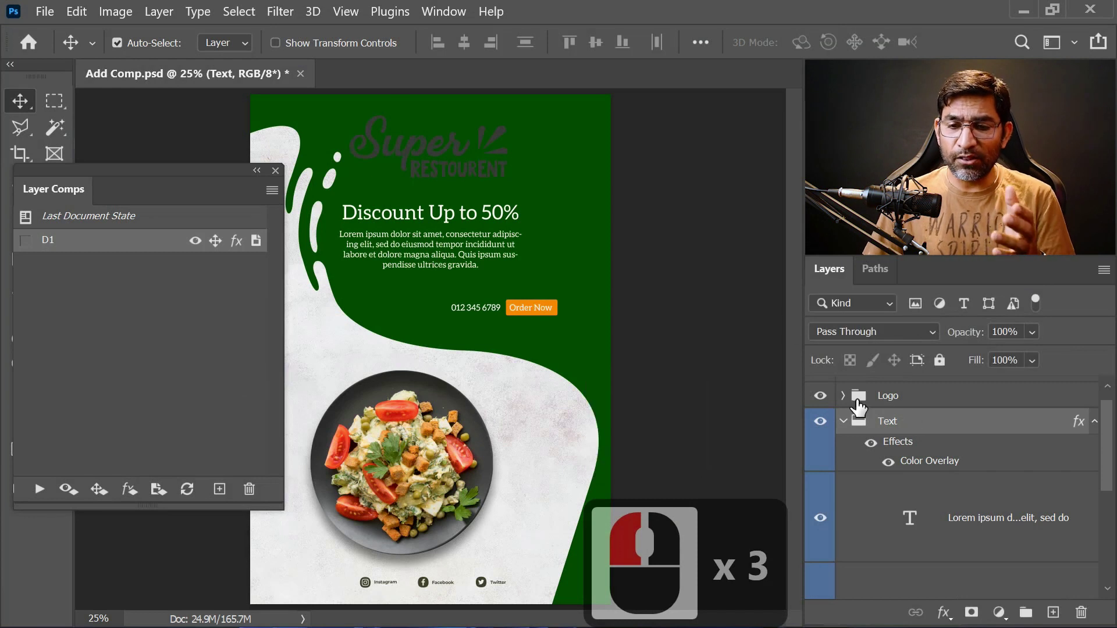
pyautogui.click(847, 402)
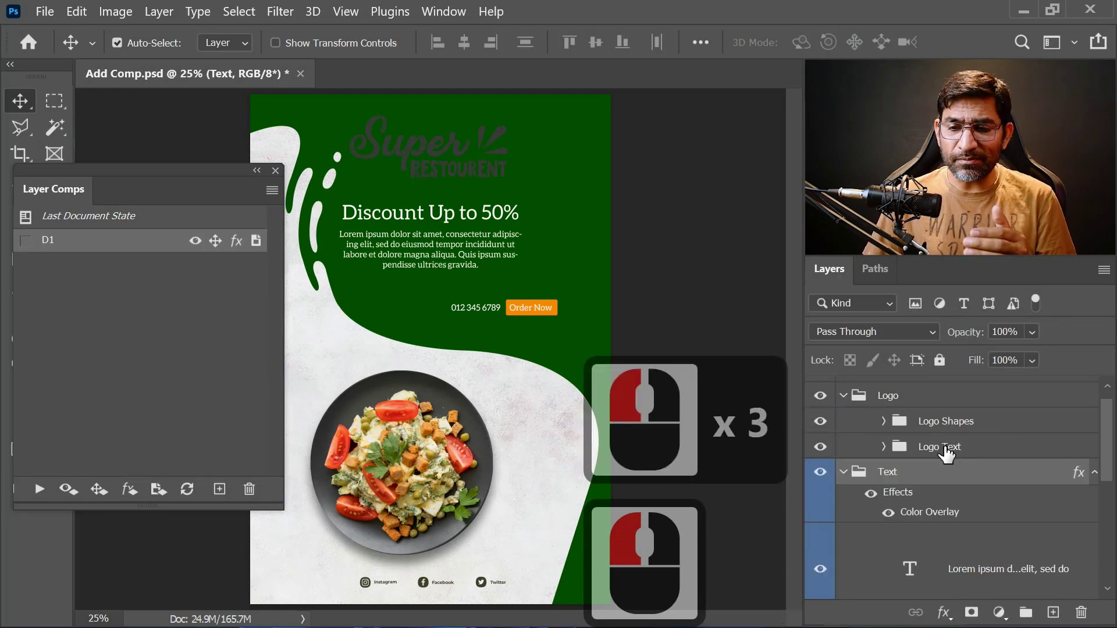
# - Give the Logo Text group a white colour overlay, turning the Super RESTOURENT lettering white
pyautogui.click(949, 453)
pyautogui.click(889, 452)
pyautogui.doubleClick(1062, 454)
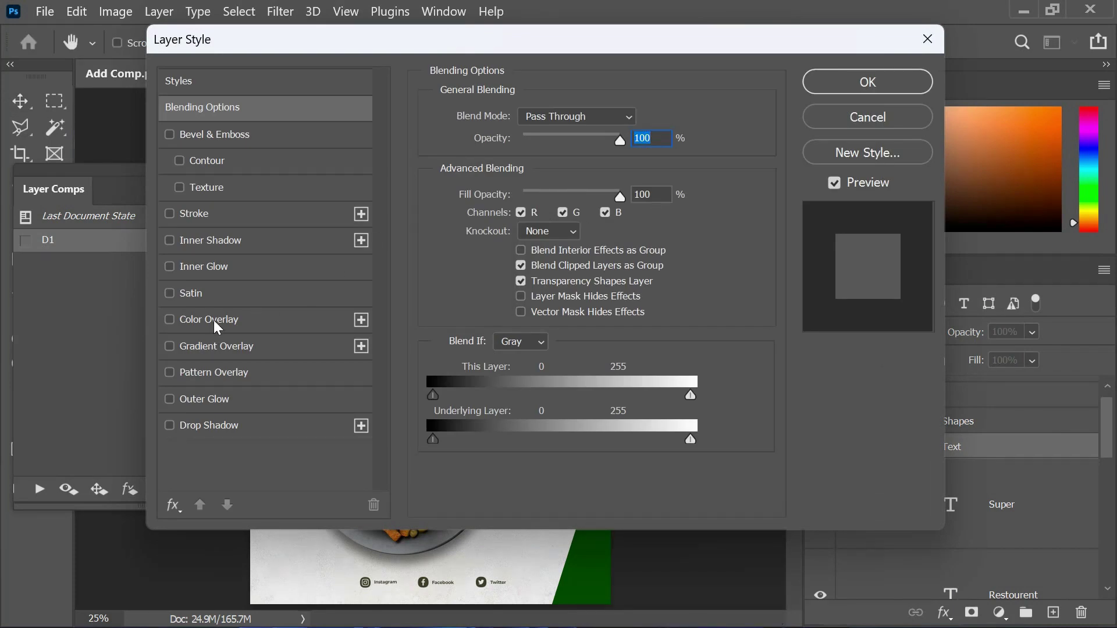
pyautogui.click(218, 323)
pyautogui.click(644, 126)
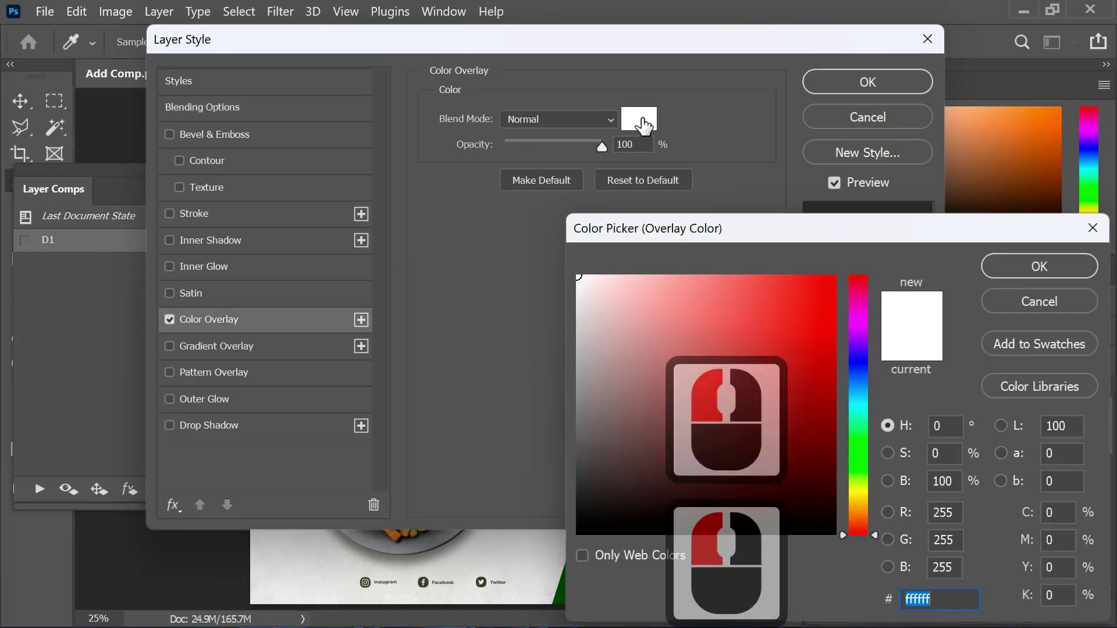
pyautogui.click(921, 171)
pyautogui.click(821, 115)
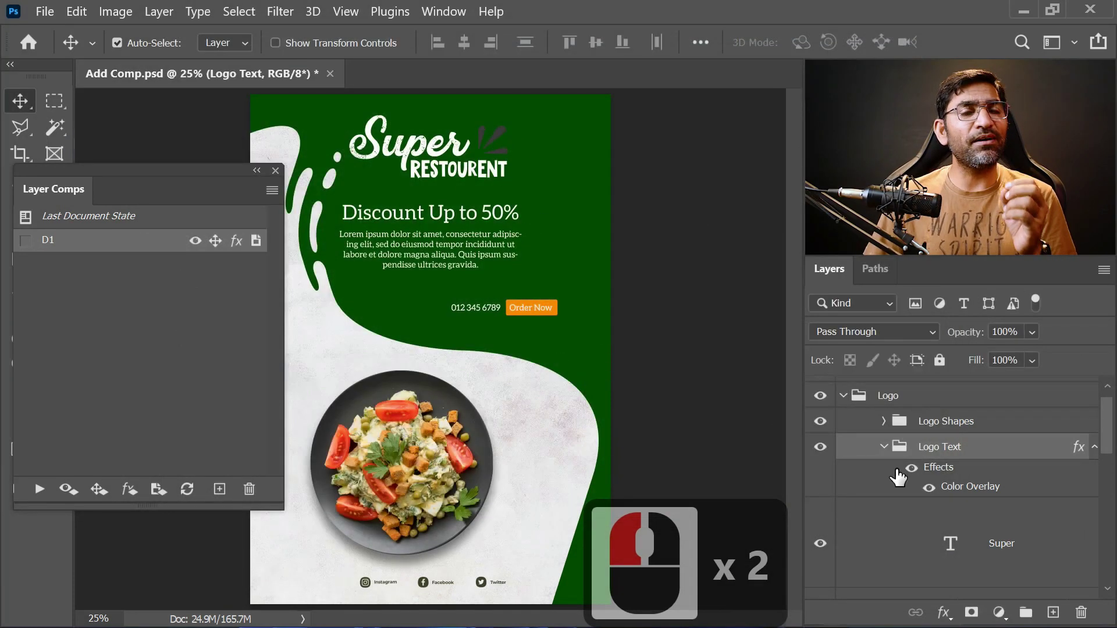
pyautogui.click(887, 427)
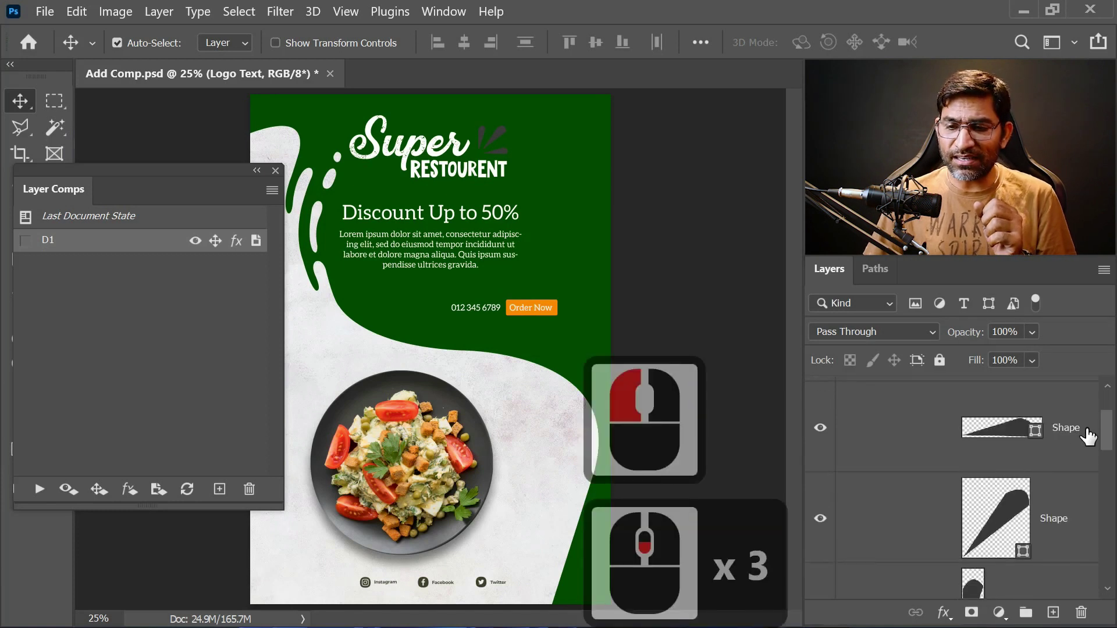
# - Give the logo's leaf Shape layer an orange colour overlay beside the white lettering
pyautogui.click(1088, 436)
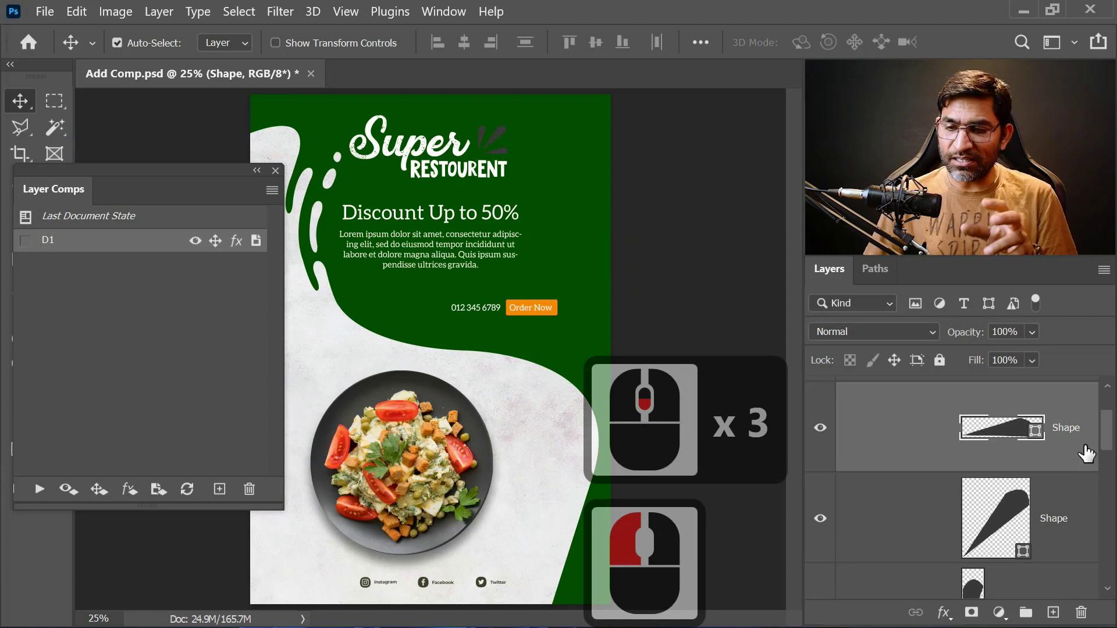
pyautogui.doubleClick(1086, 450)
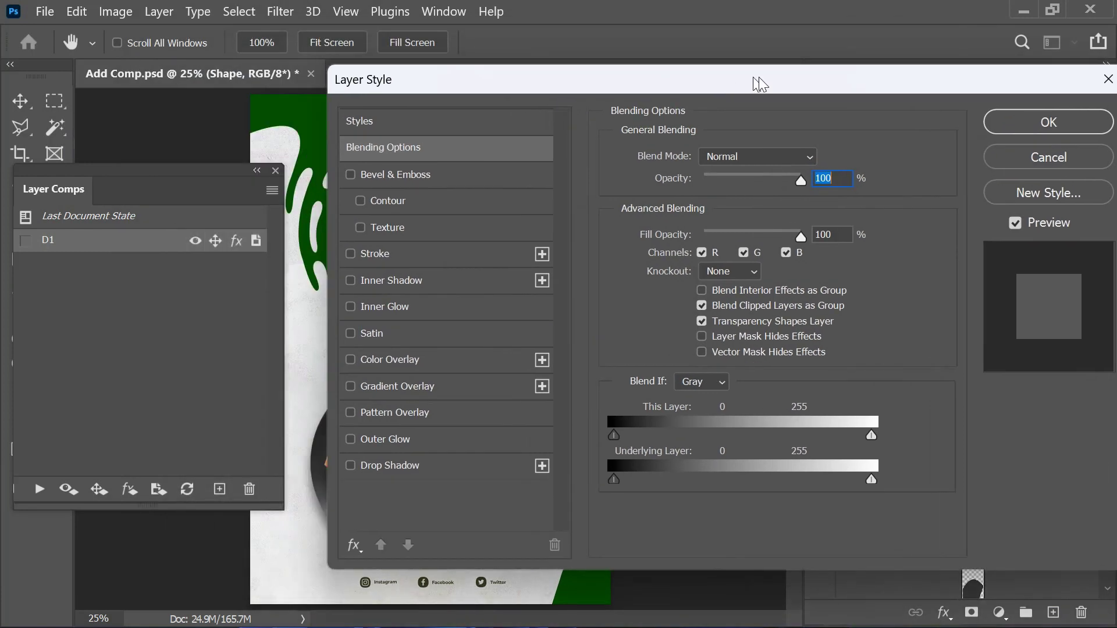
pyautogui.click(959, 196)
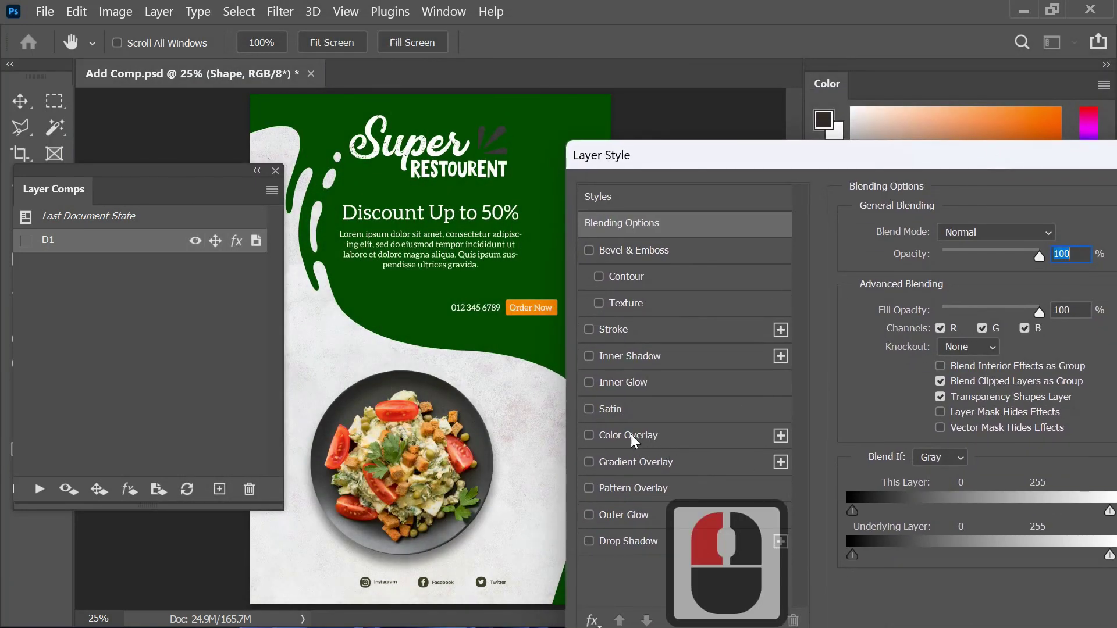
pyautogui.click(637, 439)
pyautogui.click(1070, 241)
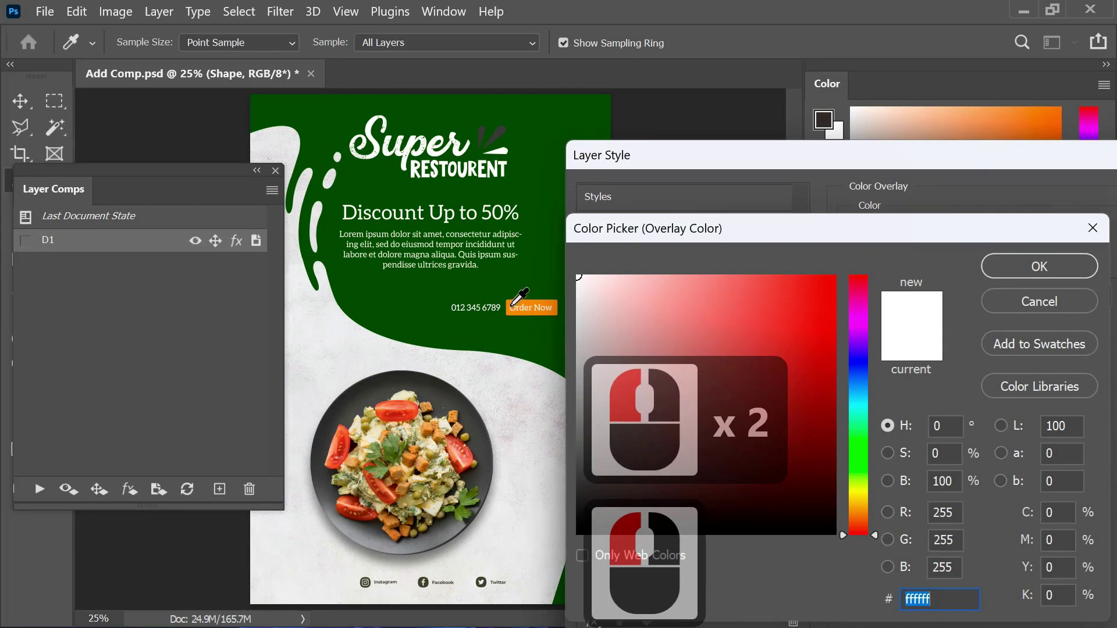
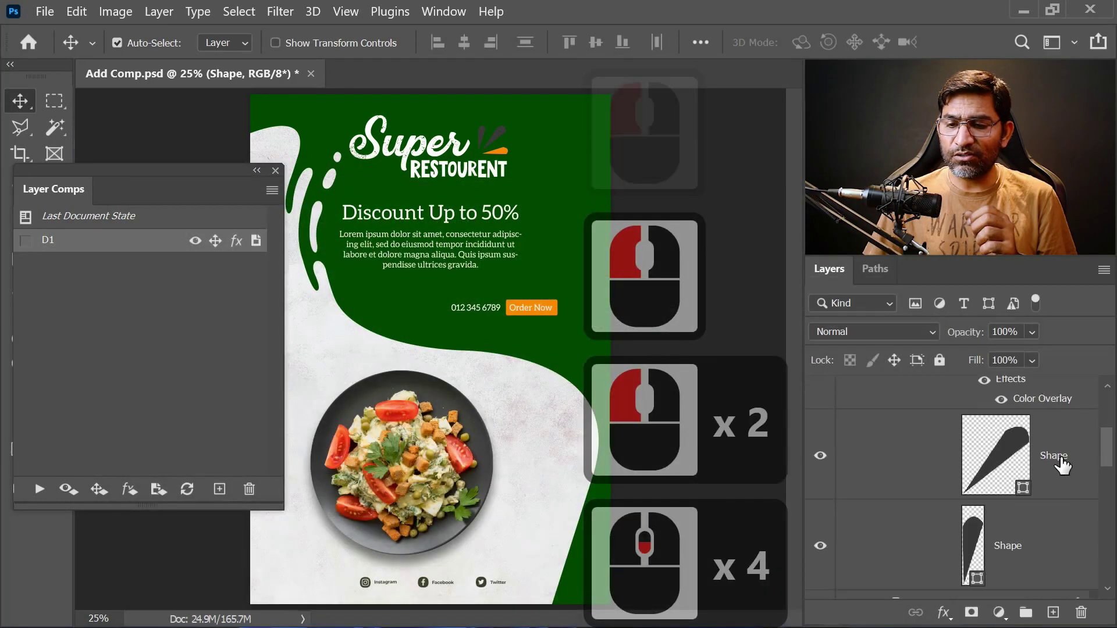
pyautogui.doubleClick(1087, 457)
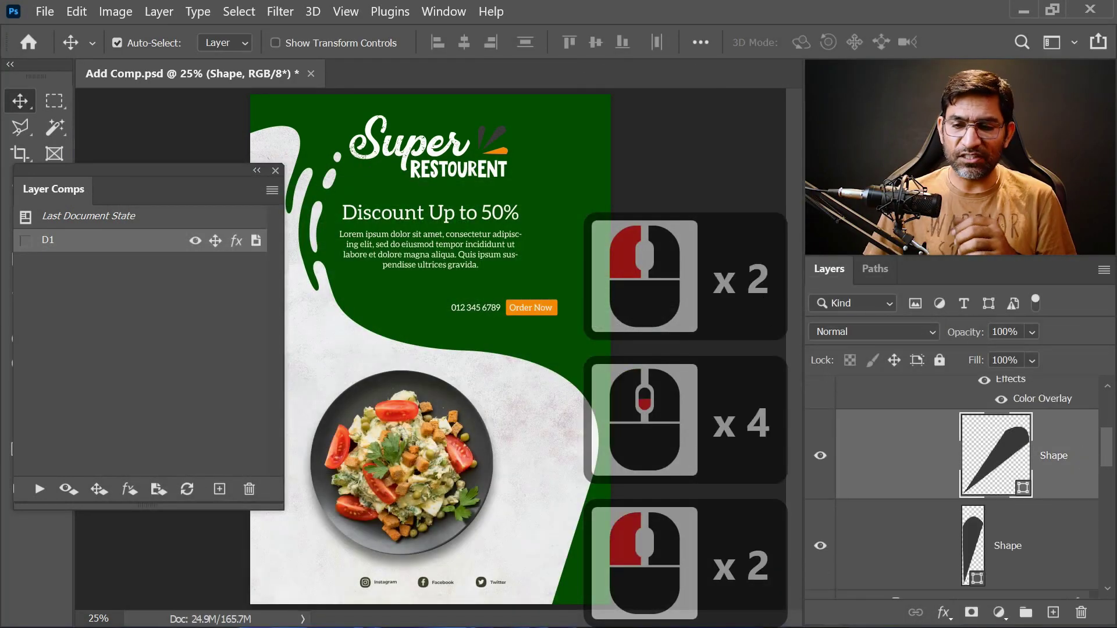
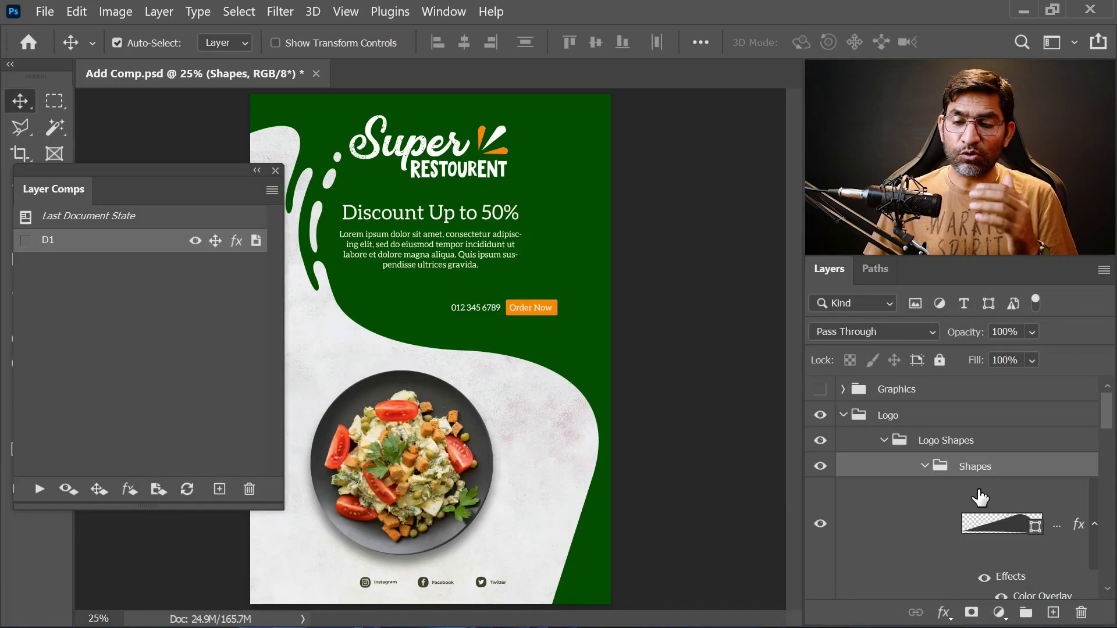
# - Collapse the logo groups and select the Logo and Text groups together
pyautogui.click(922, 470)
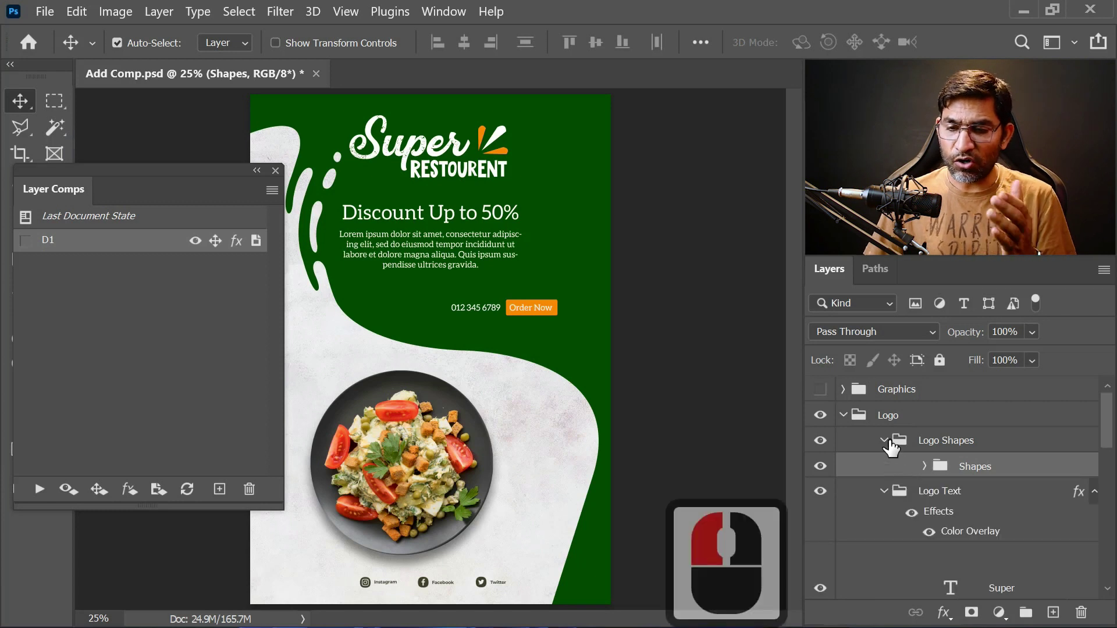
pyautogui.click(884, 502)
pyautogui.click(885, 448)
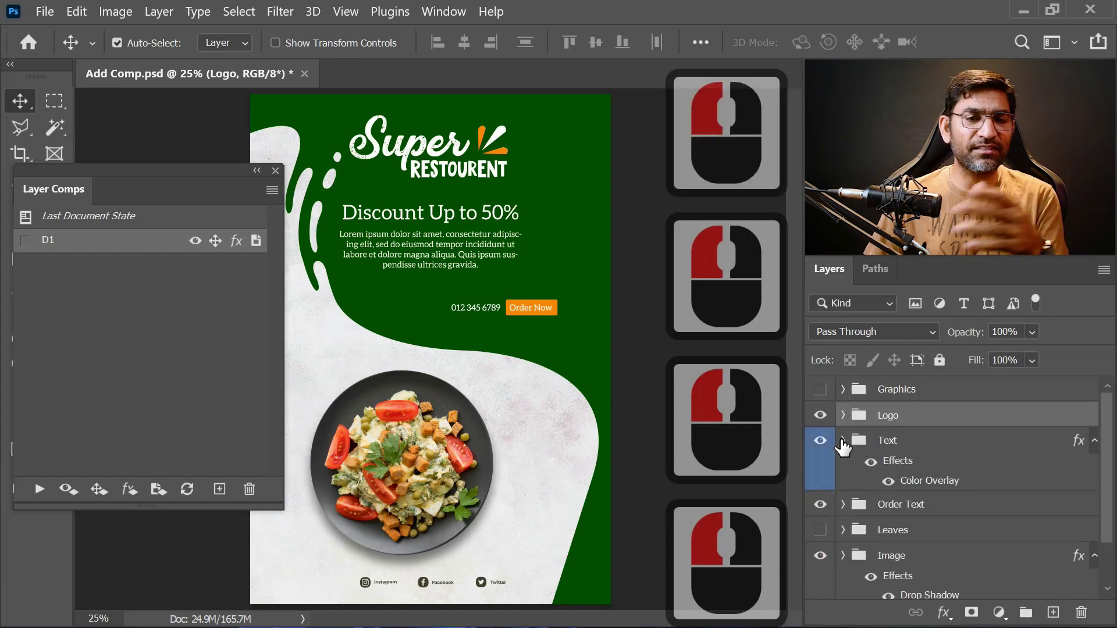
pyautogui.click(935, 449)
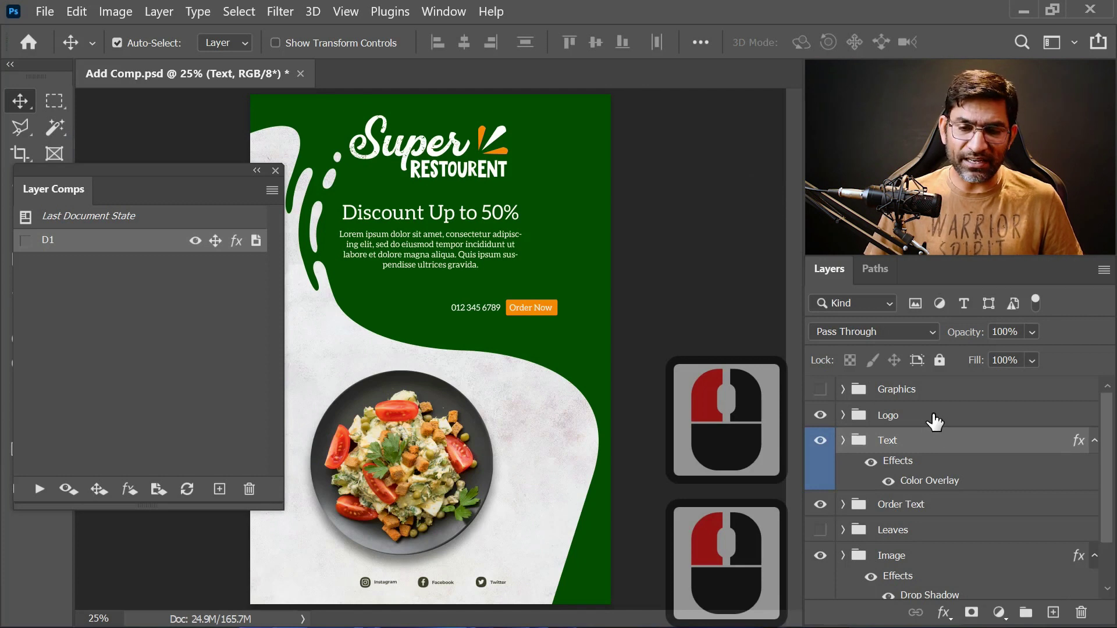
pyautogui.click(936, 427)
# - Nudge the logo and discount text block rightward on the green header with arrow keys
pyautogui.press('Right')
pyautogui.press('Right')
pyautogui.press('Right')
pyautogui.press('Right')
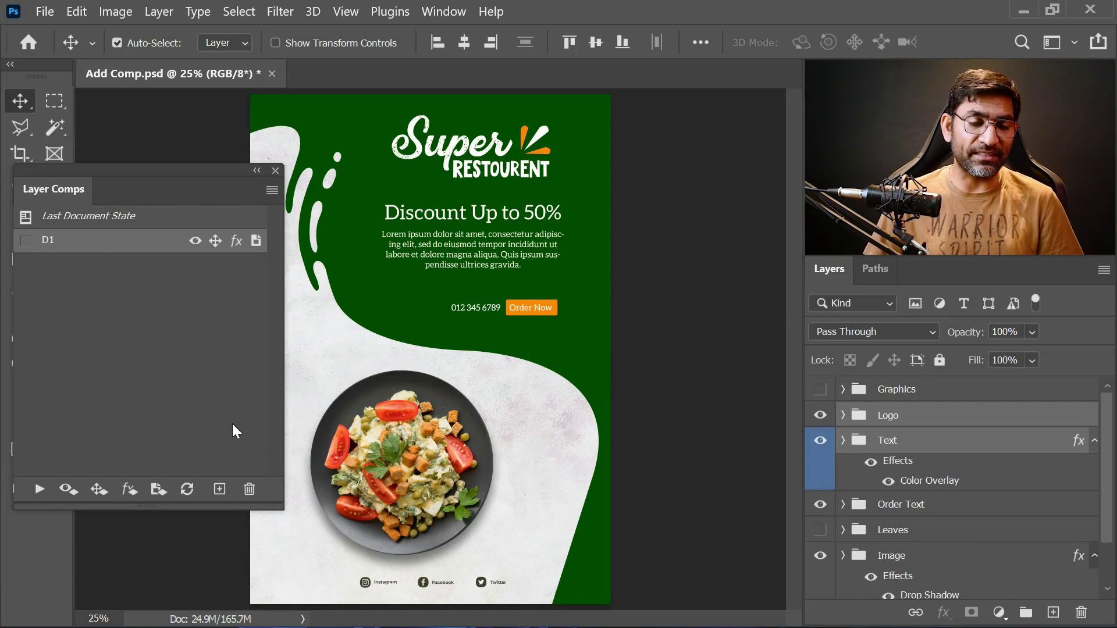
# - Create layer comp D2 for the green design, then apply D1 to restore the white poster
pyautogui.click(223, 489)
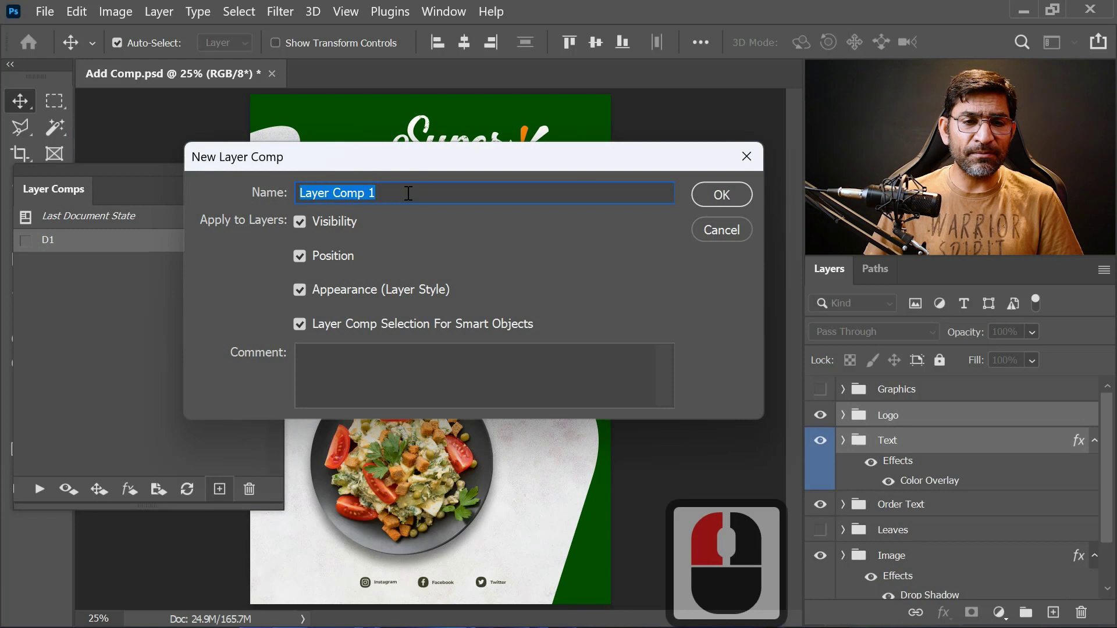
pyautogui.click(171, 207)
pyautogui.press('d')
pyautogui.press('d')
pyautogui.click(640, 207)
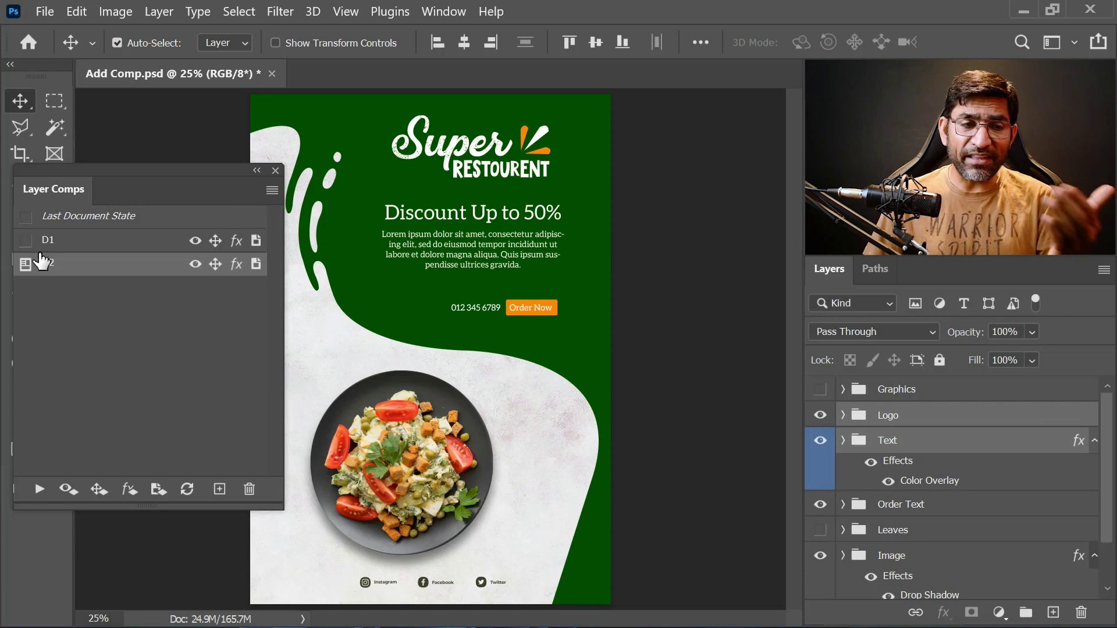
pyautogui.click(29, 245)
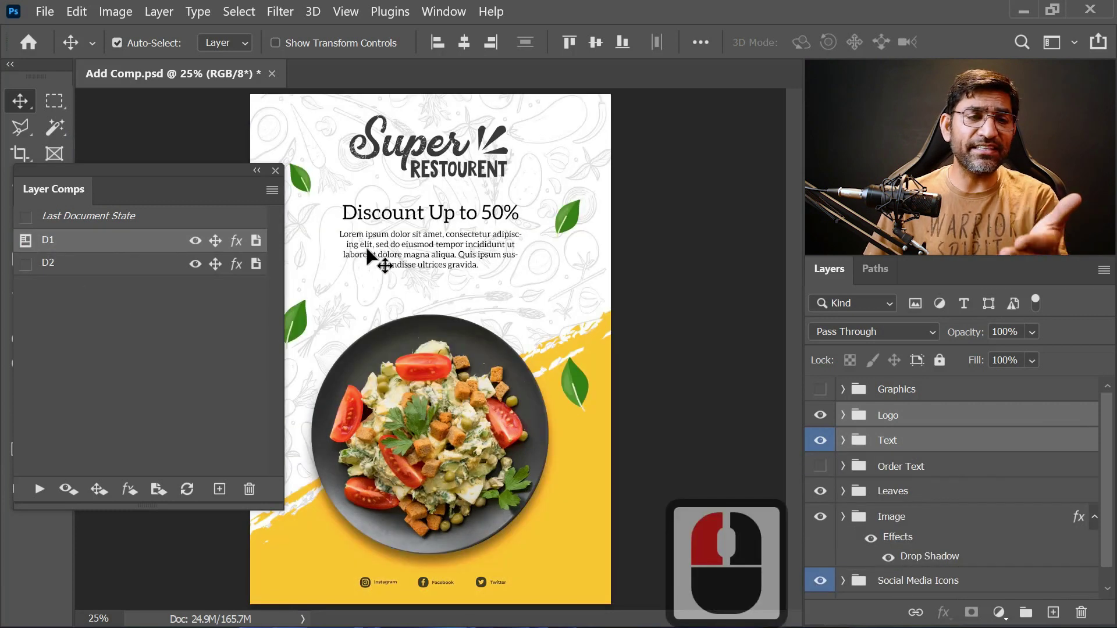
# - Apply D2, expand BG, hide the yellow wave shape and show the white curved shape
pyautogui.click(32, 266)
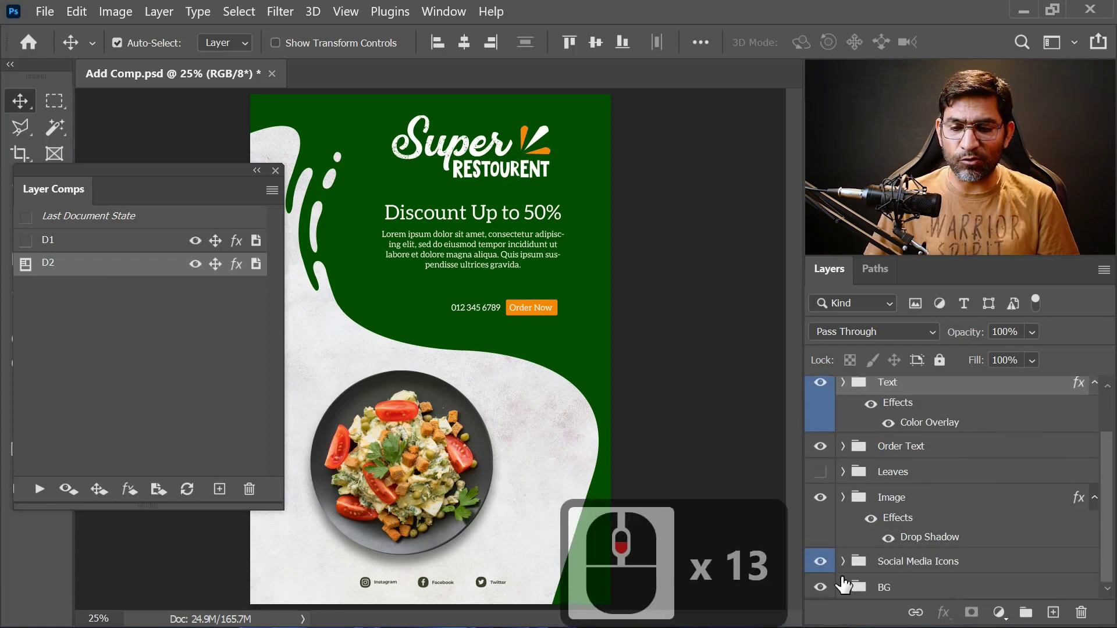
pyautogui.click(884, 577)
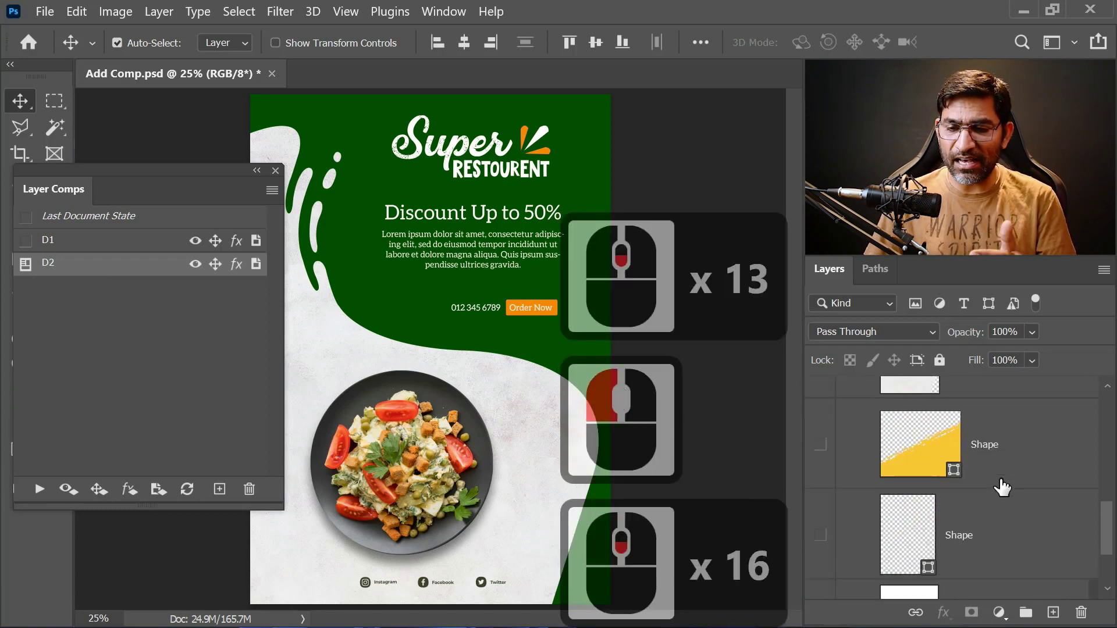
pyautogui.click(819, 485)
pyautogui.click(820, 447)
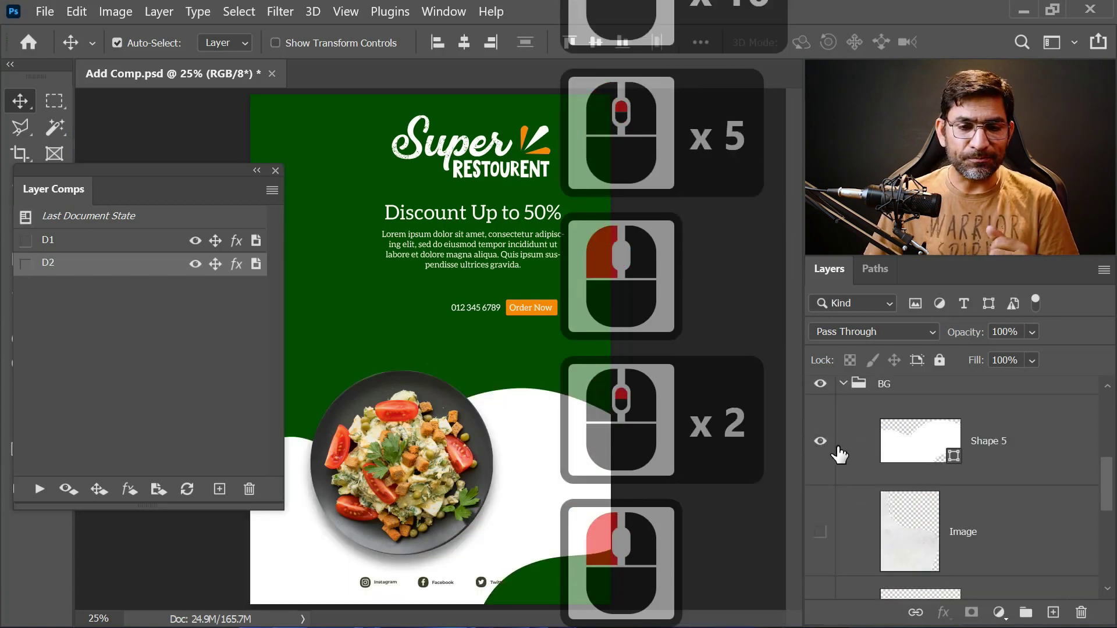
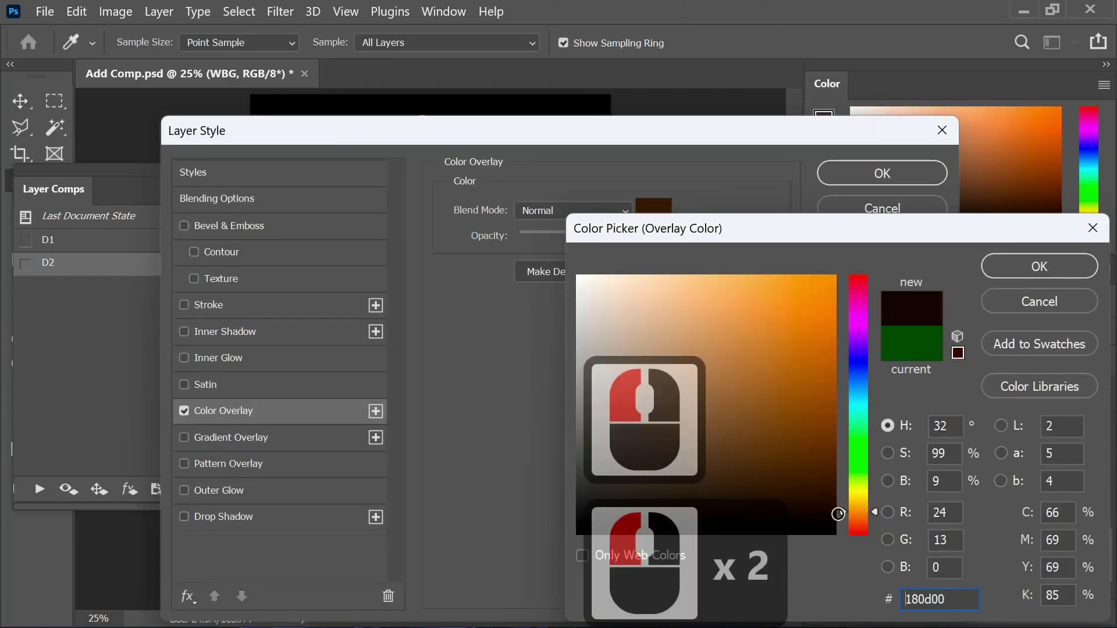
# - Set the background's Color Overlay to dark brown #180d00 so the green turns dark
pyautogui.click(845, 491)
pyautogui.click(1034, 270)
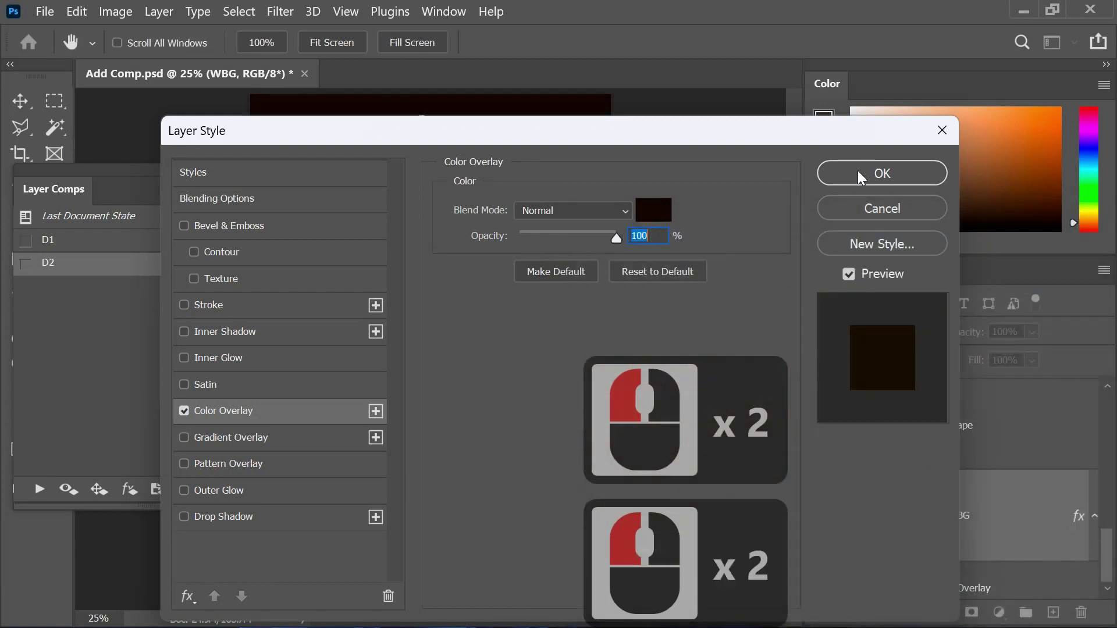
pyautogui.click(857, 175)
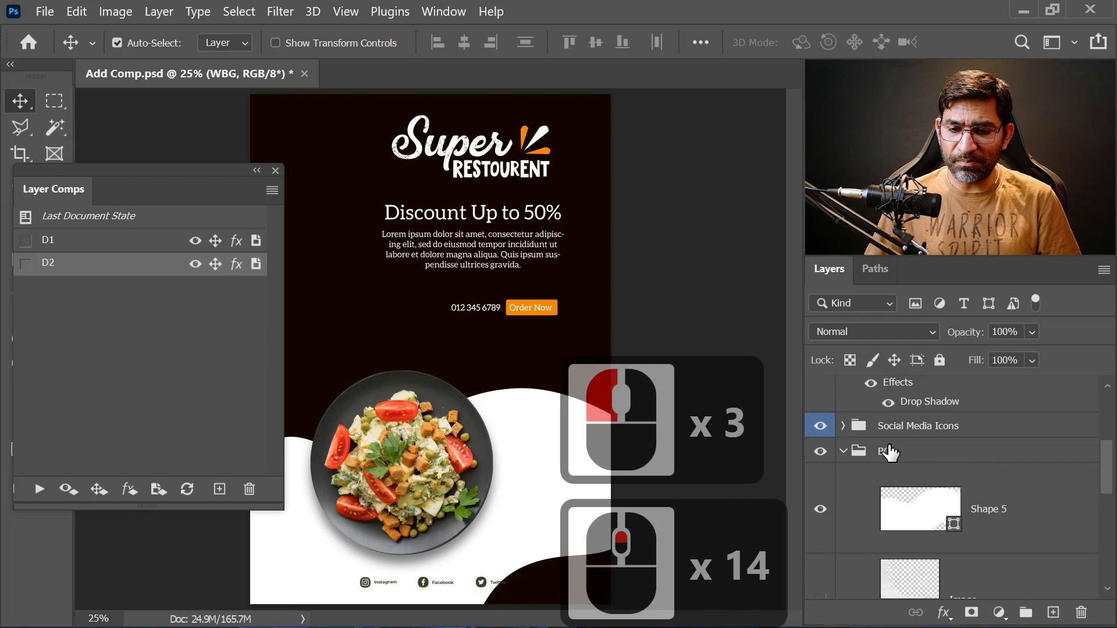
# - In the Image group show a second salad plate copy and hide the centred plate
pyautogui.click(872, 447)
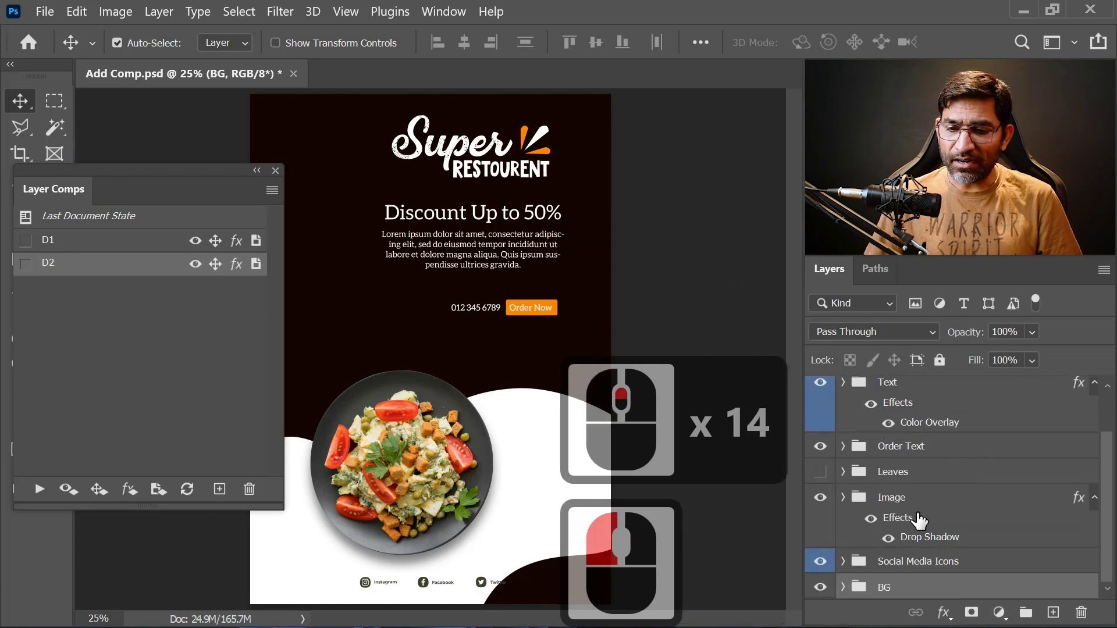
pyautogui.click(862, 480)
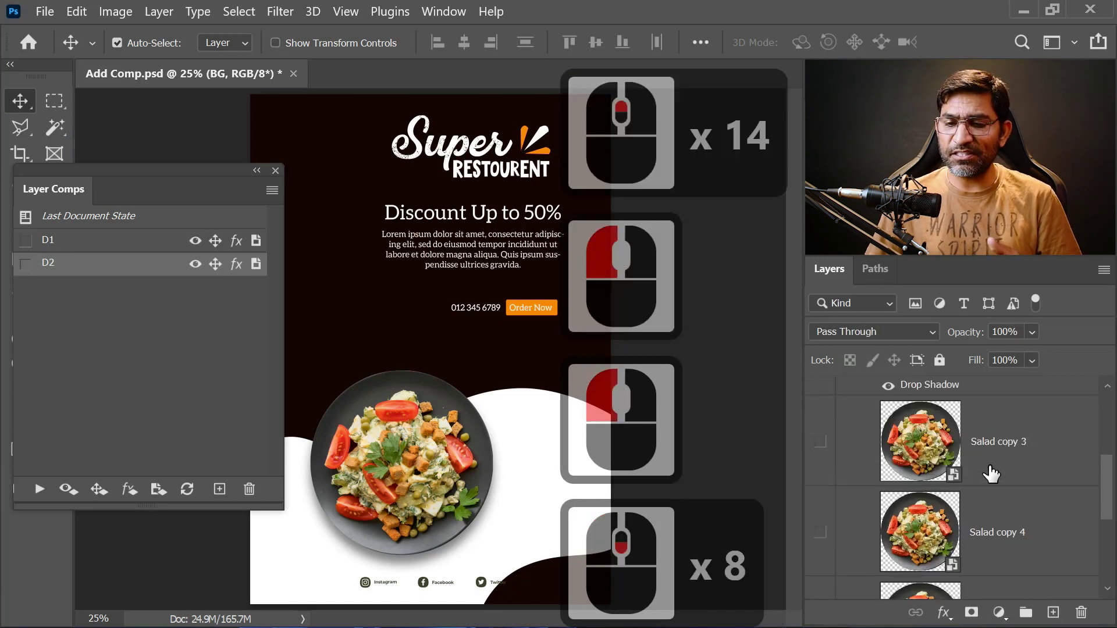
pyautogui.click(847, 501)
pyautogui.click(824, 448)
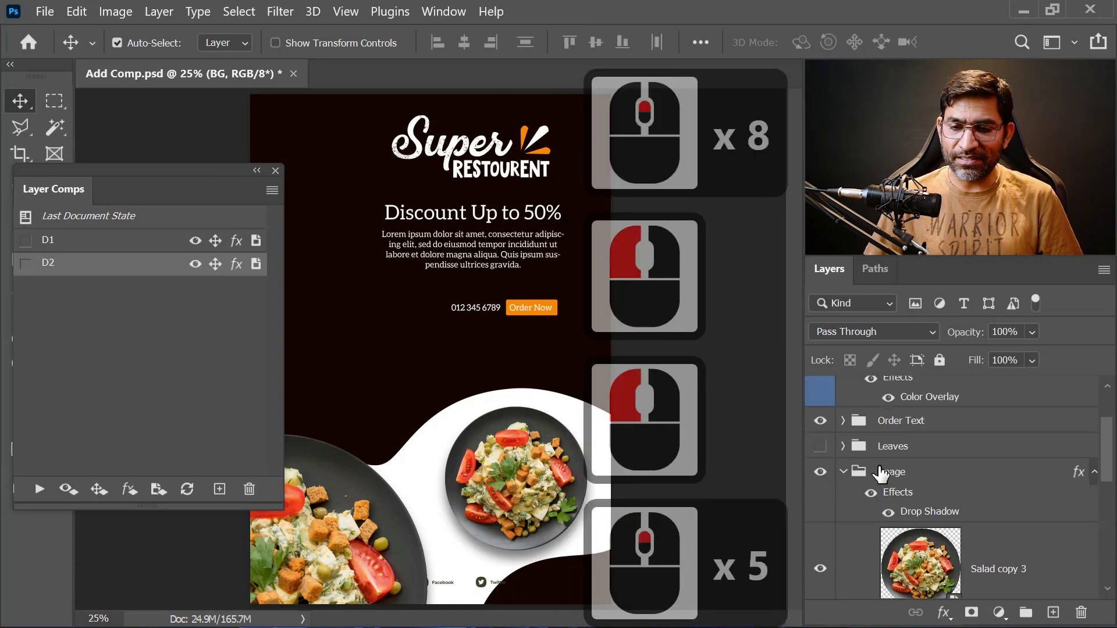
pyautogui.click(845, 479)
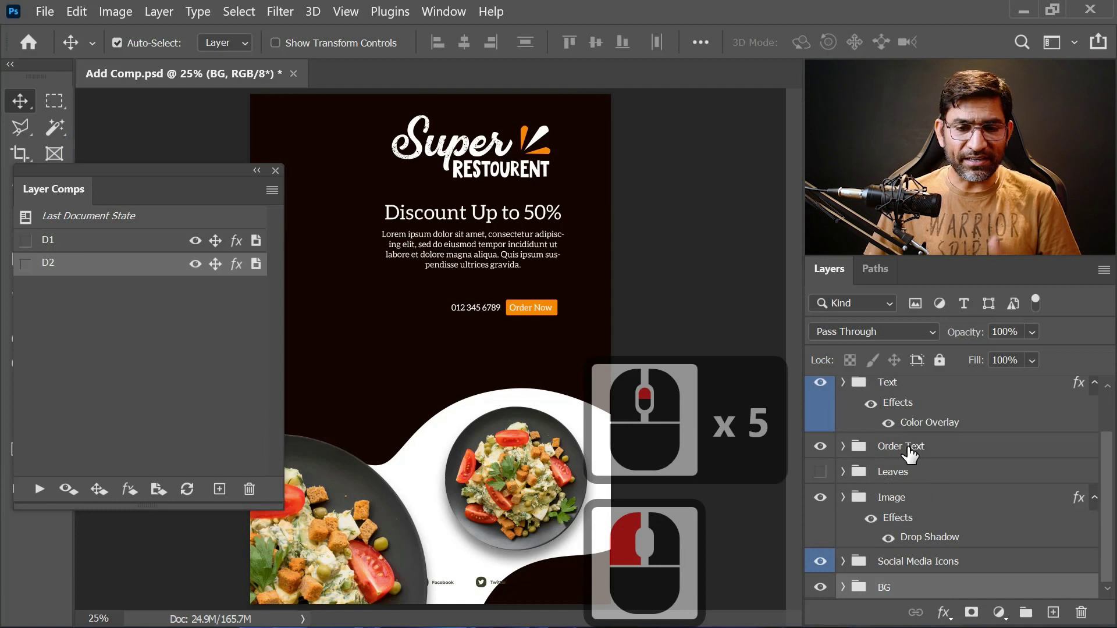
pyautogui.middleClick(946, 456)
pyautogui.middleClick(947, 457)
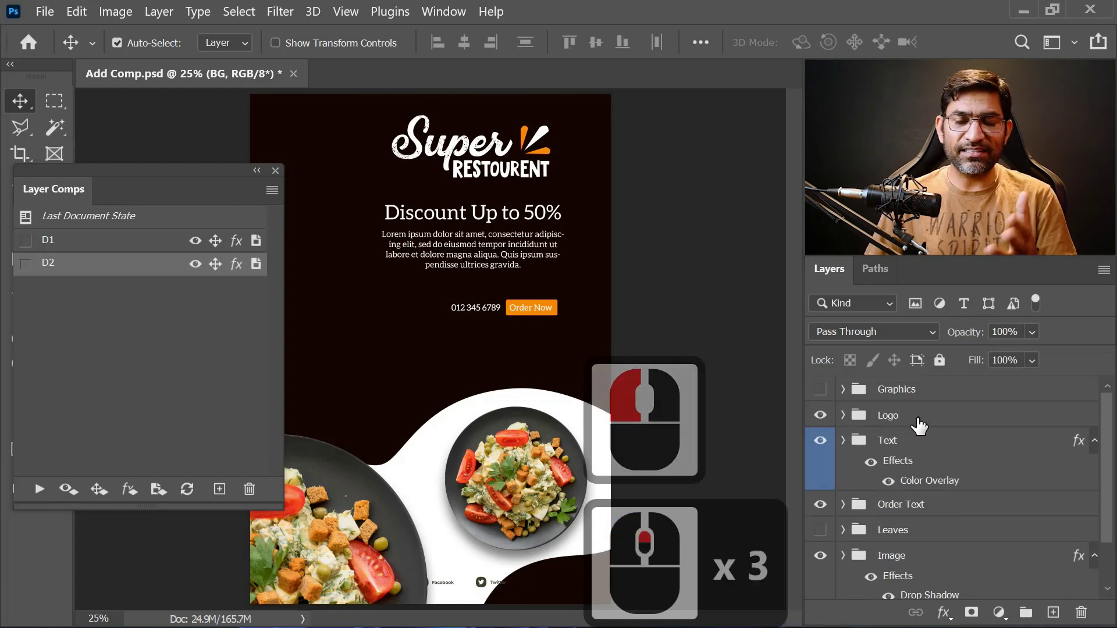
pyautogui.middleClick(946, 445)
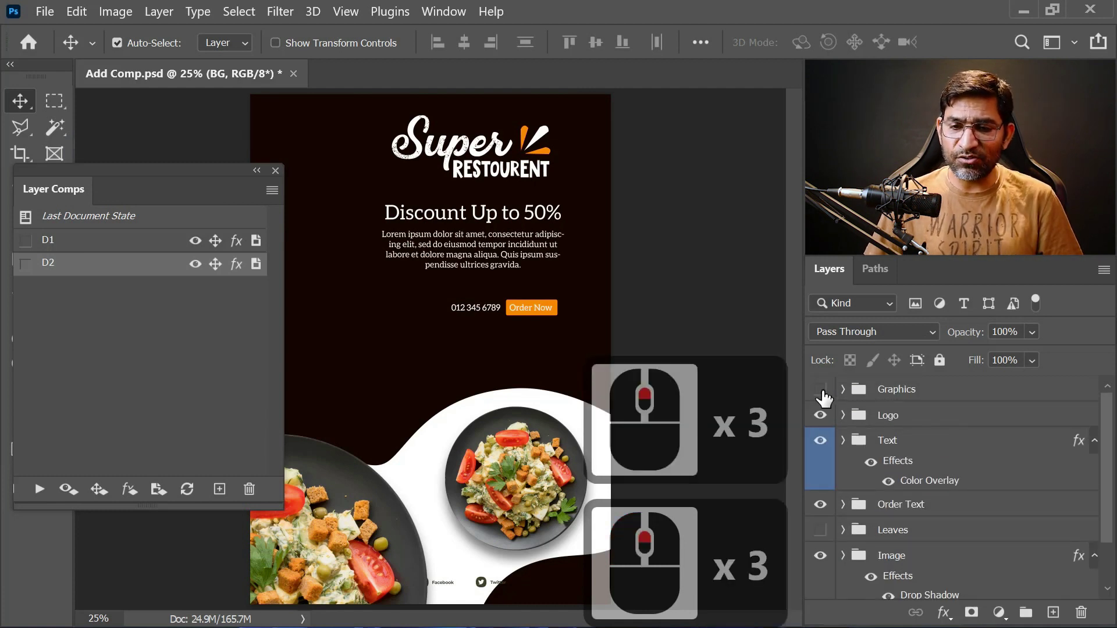
# - Show the food doodle graphics and review the Social Media Icons group's colour overlay
pyautogui.click(841, 389)
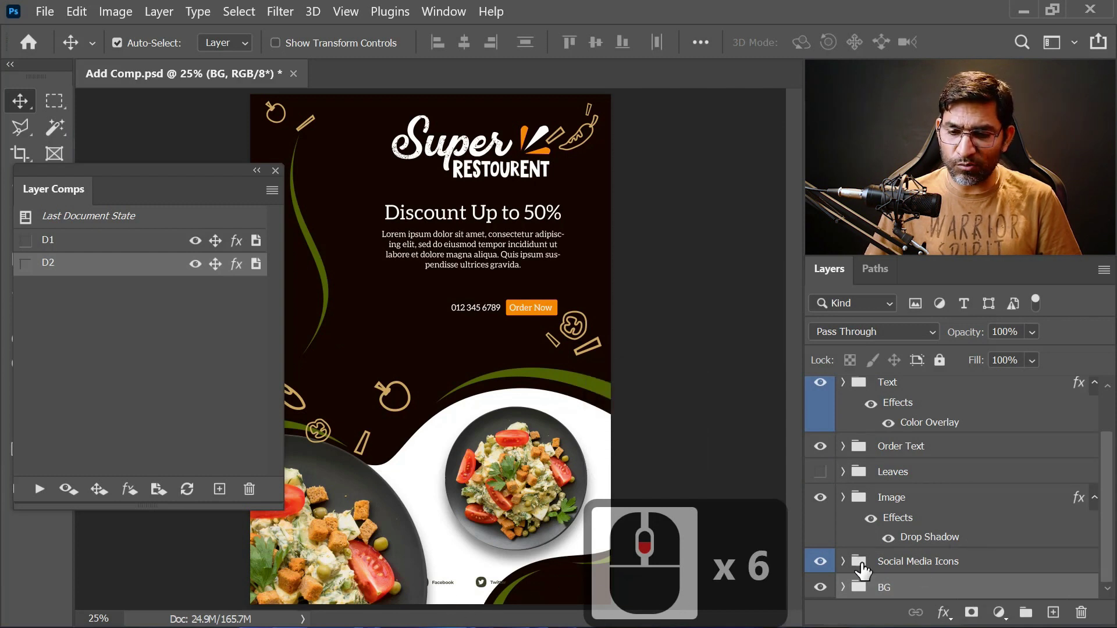
pyautogui.click(860, 563)
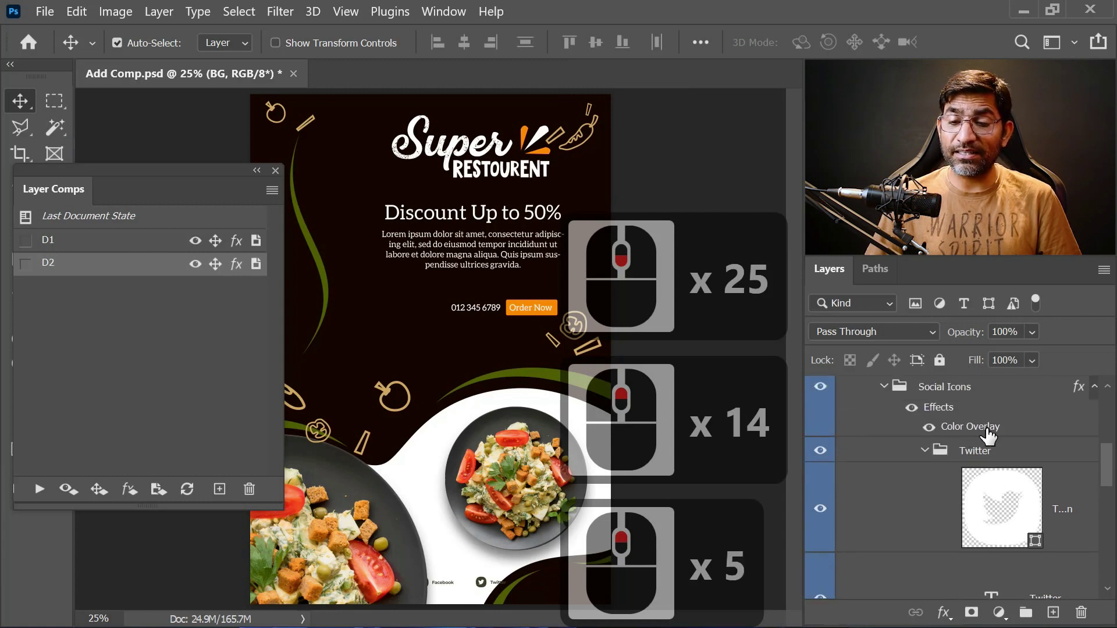
pyautogui.doubleClick(989, 436)
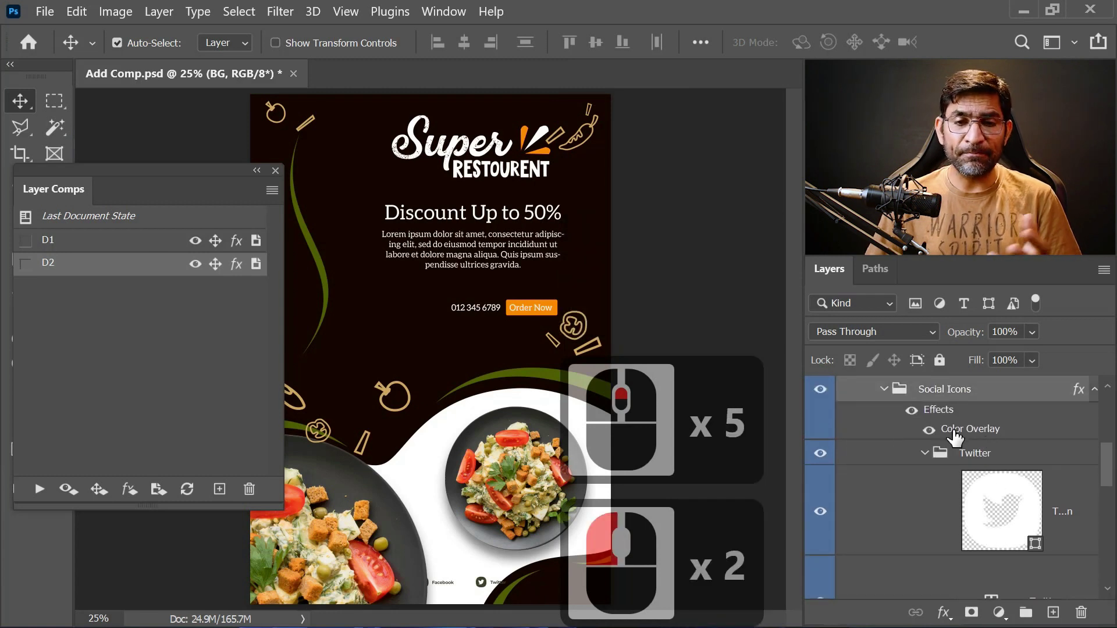
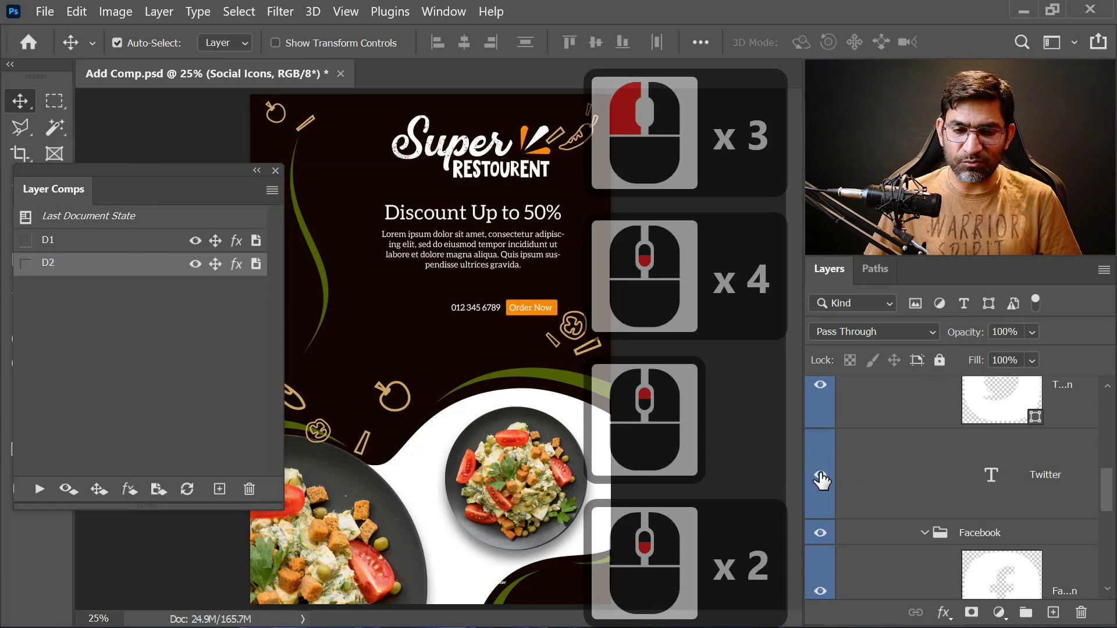
pyautogui.click(890, 481)
pyautogui.click(837, 531)
# - Nudge the Twitter and Facebook icons rightward into place for the dark layout
pyautogui.click(919, 491)
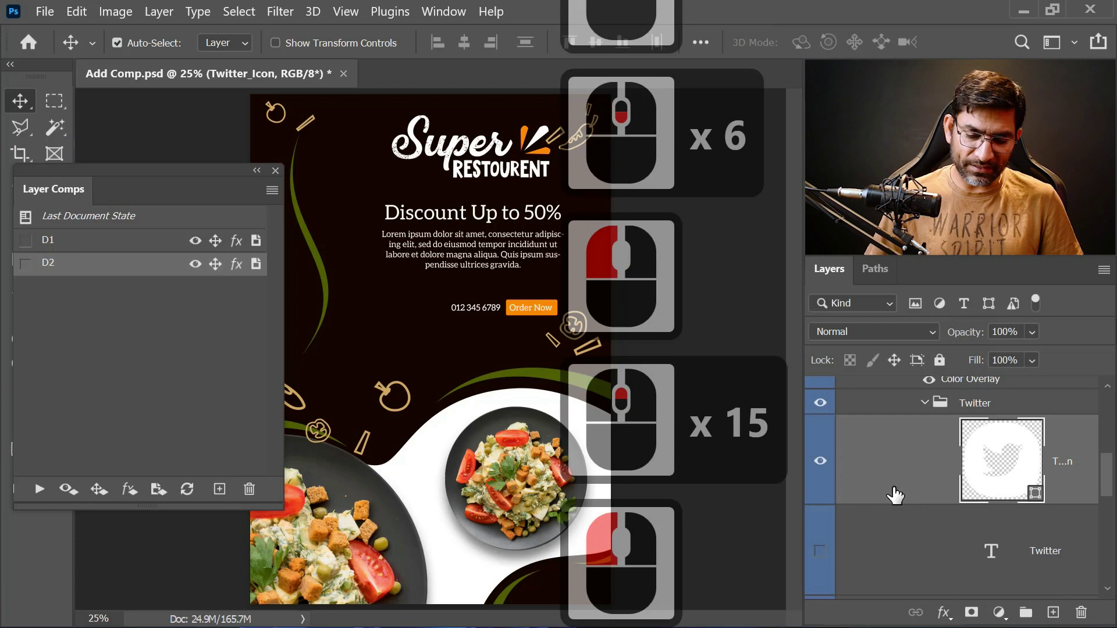
pyautogui.press('Right')
pyautogui.press('Right')
pyautogui.press('Right')
pyautogui.scroll(-3)
pyautogui.click(1059, 486)
pyautogui.press('Right')
pyautogui.press('Right')
pyautogui.press('Right')
pyautogui.press('Right')
pyautogui.press('Right')
# - Nudge the Instagram icon into place with right and left arrow keys
pyautogui.click(1074, 520)
pyautogui.press('Right')
pyautogui.press('Right')
pyautogui.press('Right')
pyautogui.press('Left')
pyautogui.press('Left')
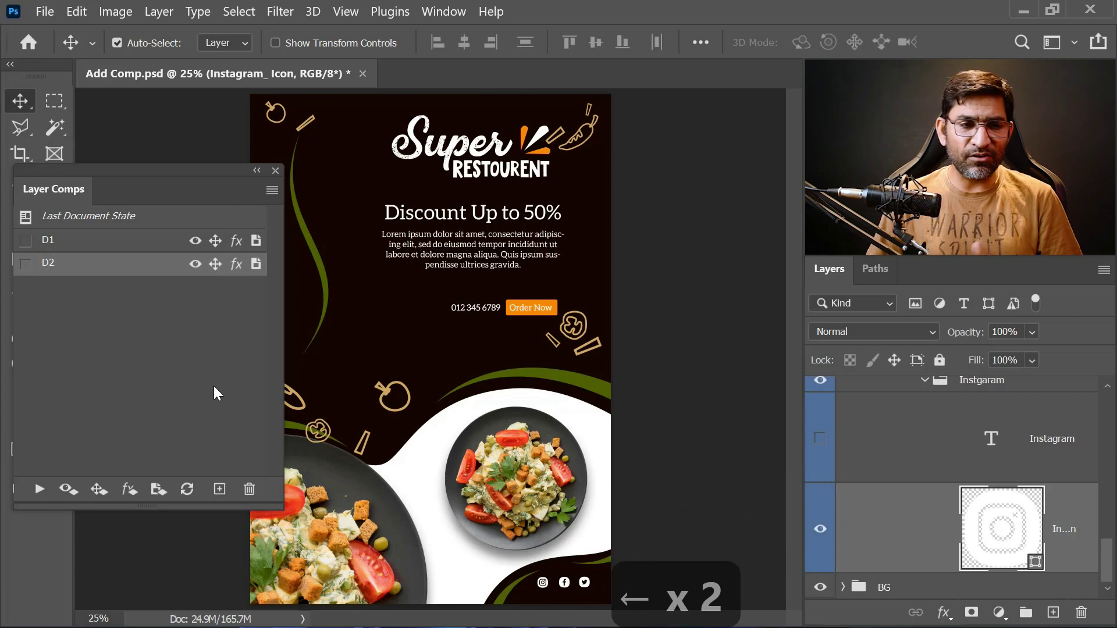
# - Create layer comp D3 capturing the dark-brown design
pyautogui.click(221, 495)
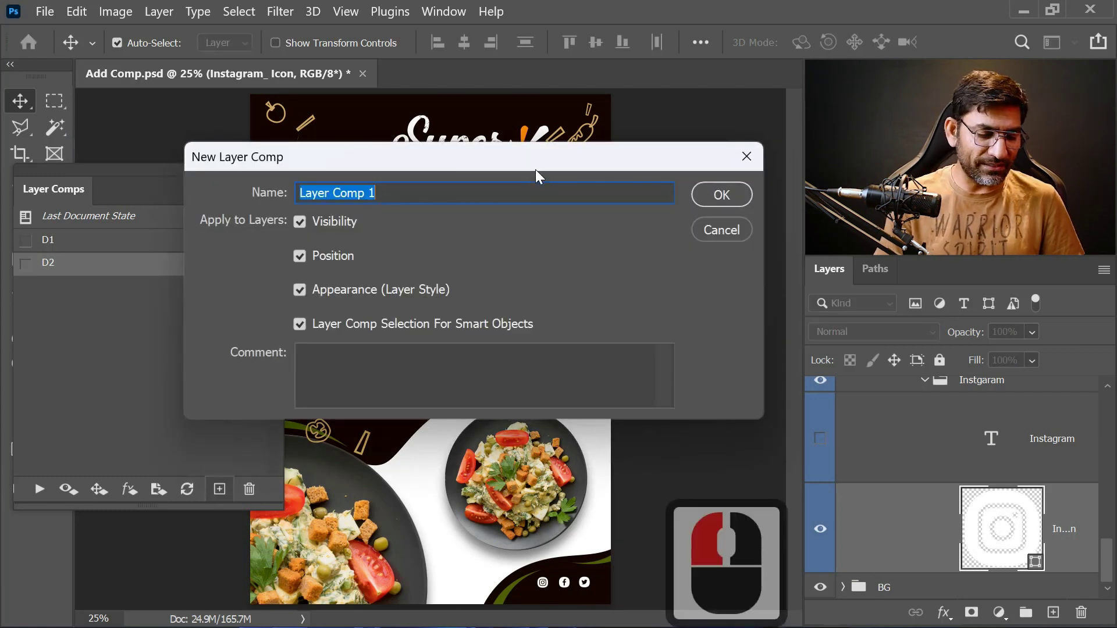
pyautogui.press('d')
pyautogui.press('d')
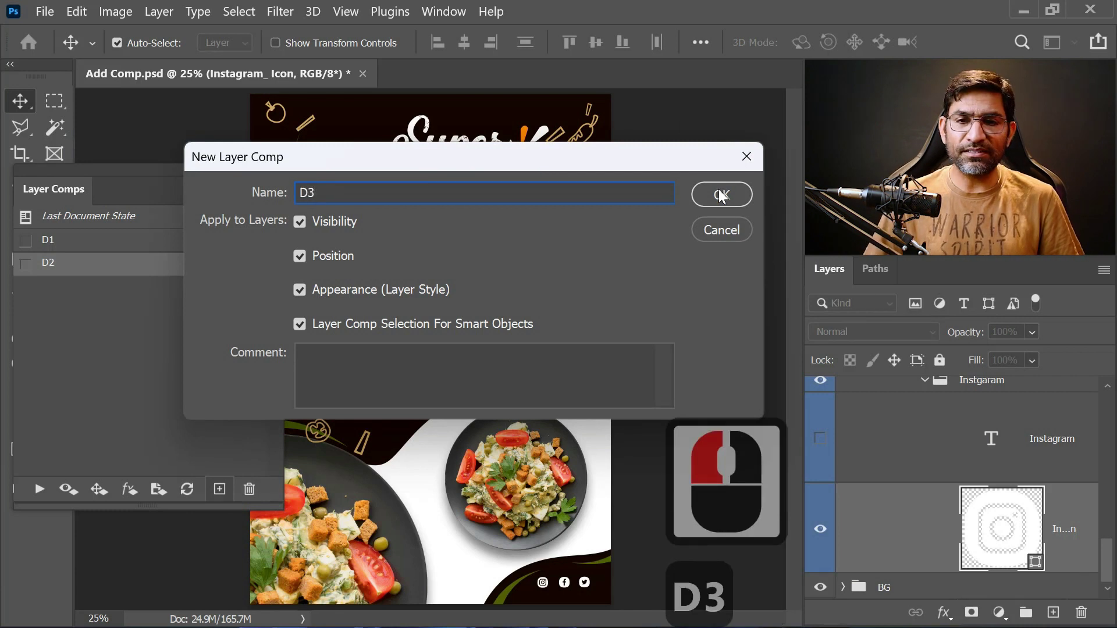
pyautogui.click(546, 231)
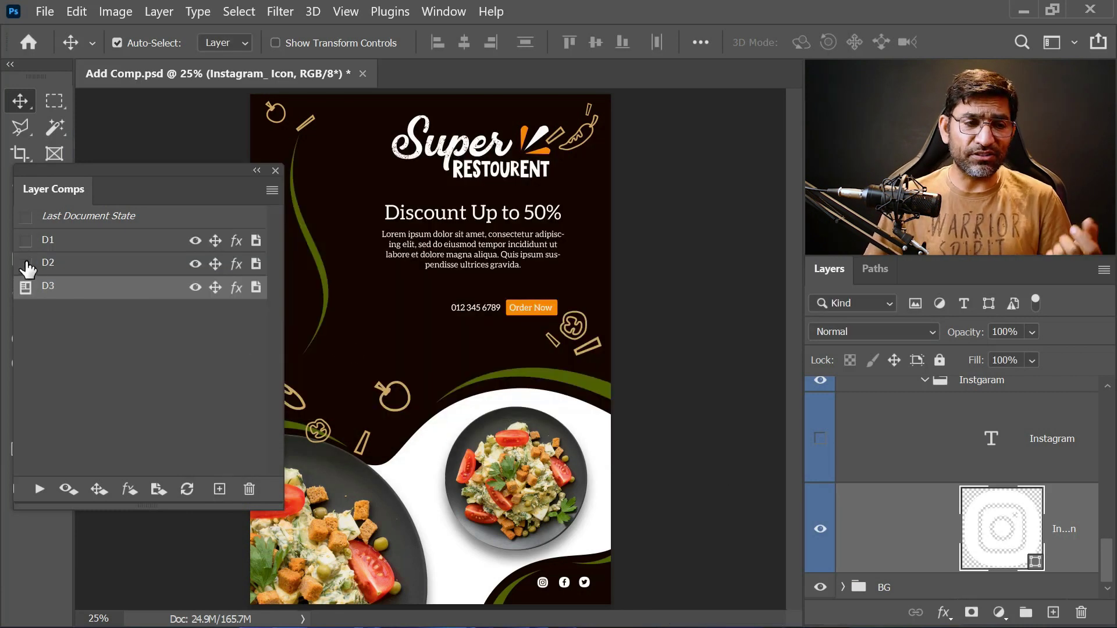
# - Apply D2, D1 and D3 in turn to compare the green, white and dark posters
pyautogui.click(28, 267)
pyautogui.click(31, 245)
pyautogui.click(32, 293)
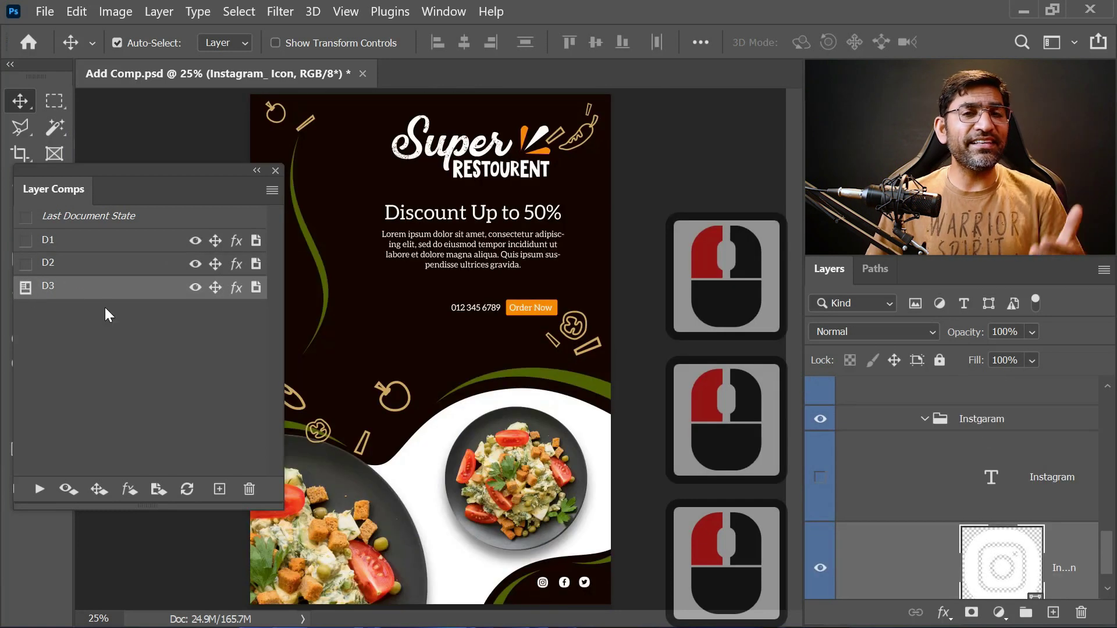